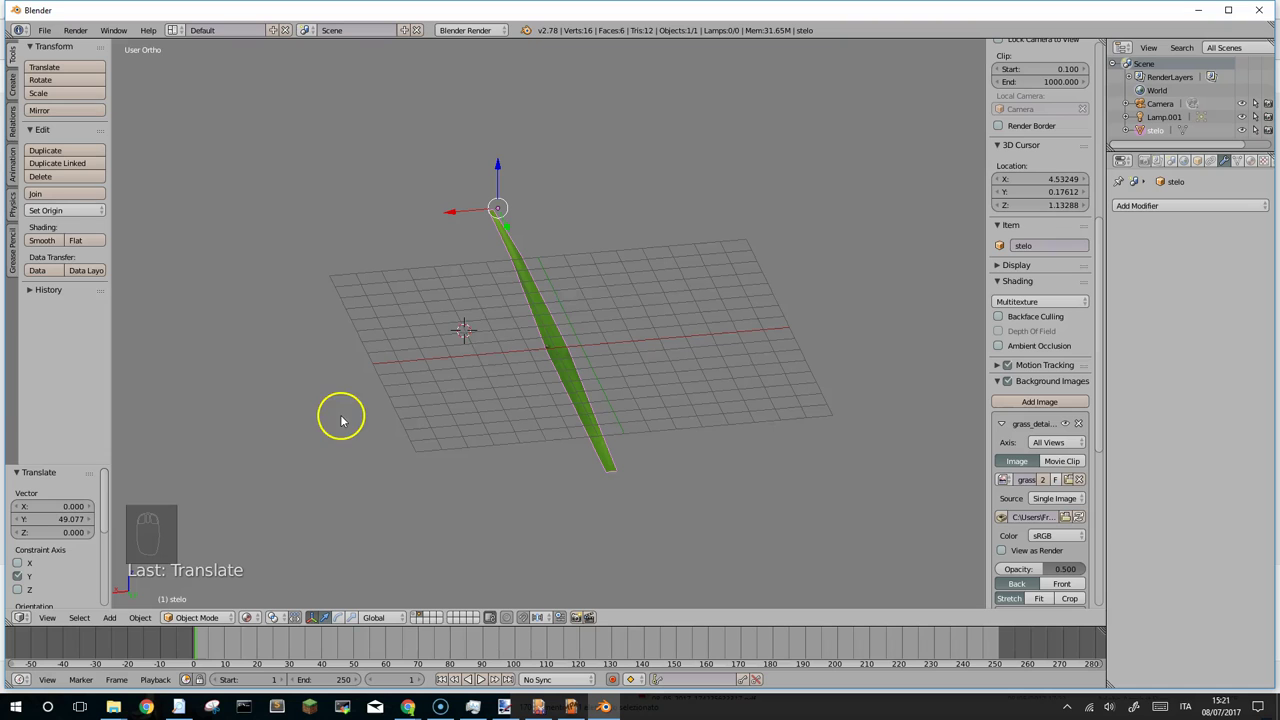
Frame the whole scene from farther back and bring up the Add menu (Shift+A).
left_click_drag(537, 331, 422, 618)
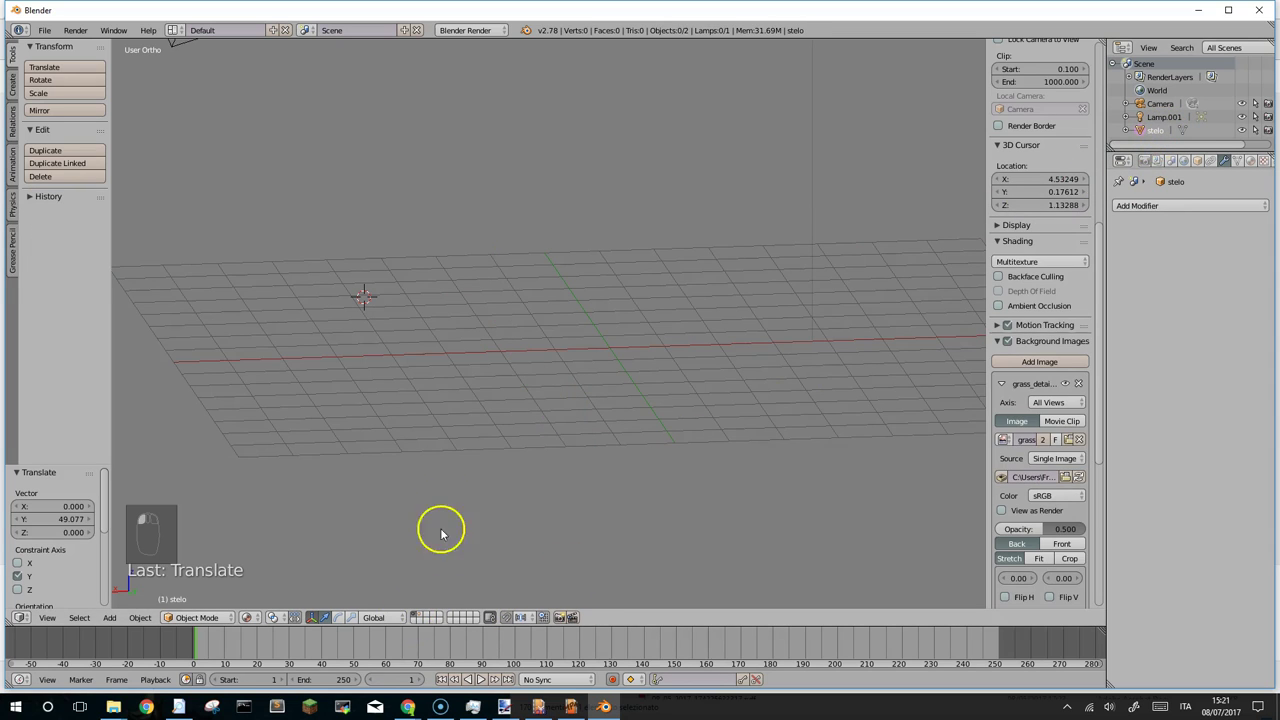
left_click(466, 453)
left_click_drag(469, 453, 407, 200)
left_click_drag(407, 200, 407, 200)
key("shift+a")
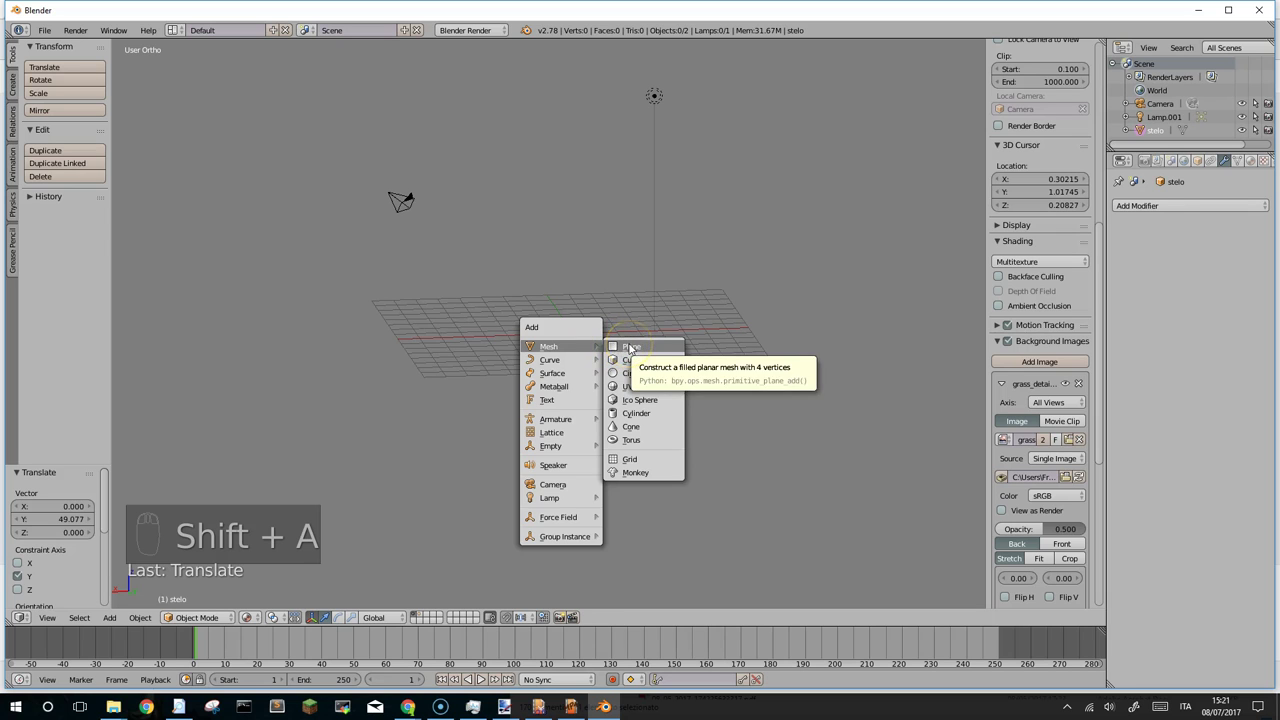
Scale the new plane to a small patch and view it from top orthographic, zoomed in.
key("s")
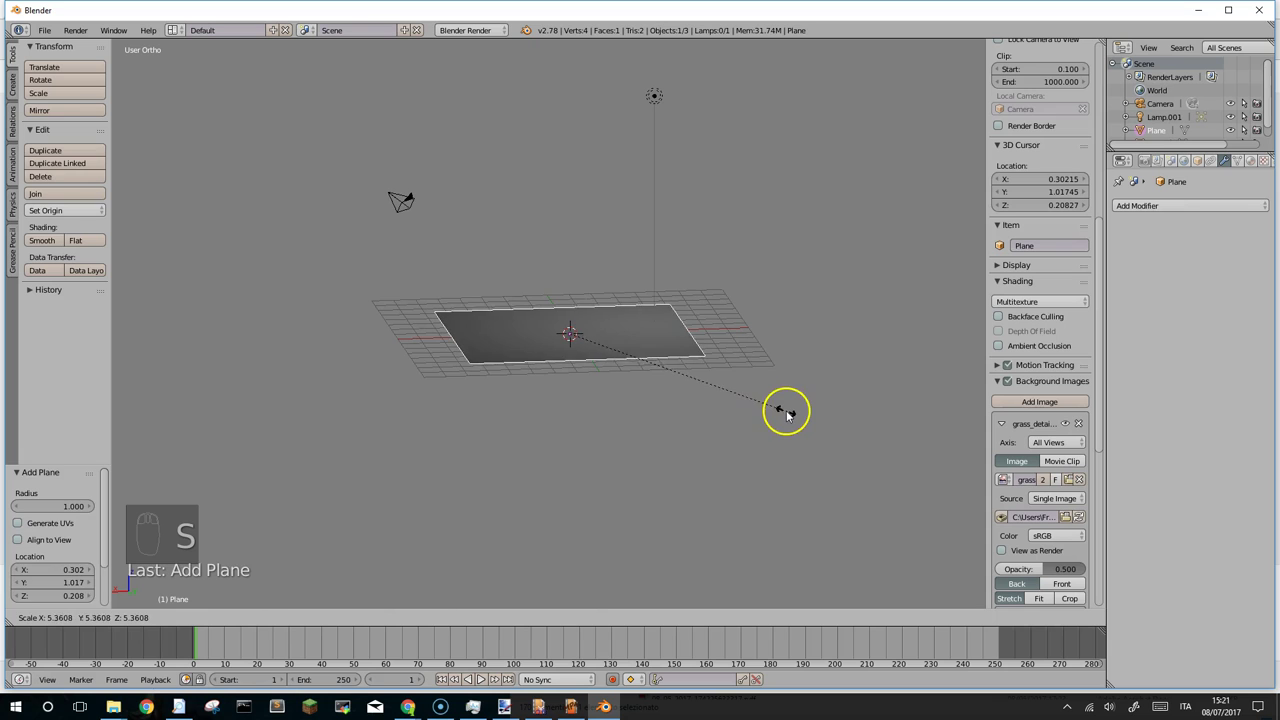
left_click_drag(598, 364, 602, 334)
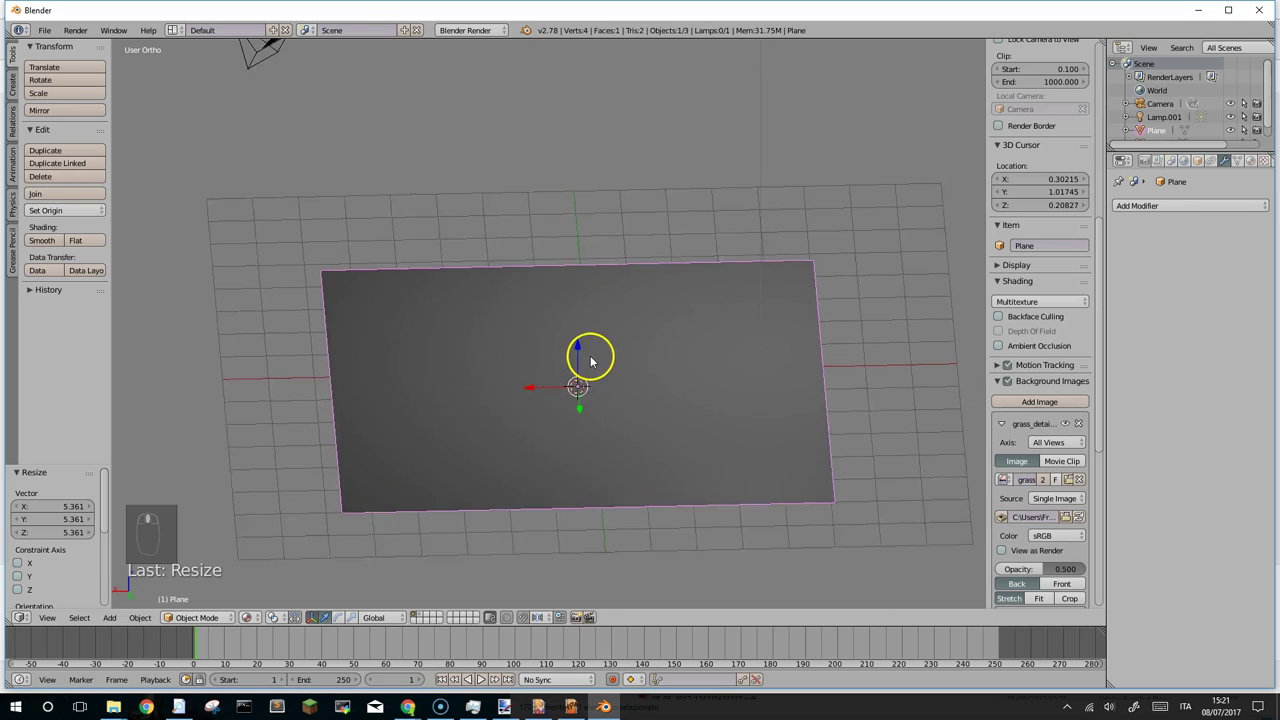
key("s")
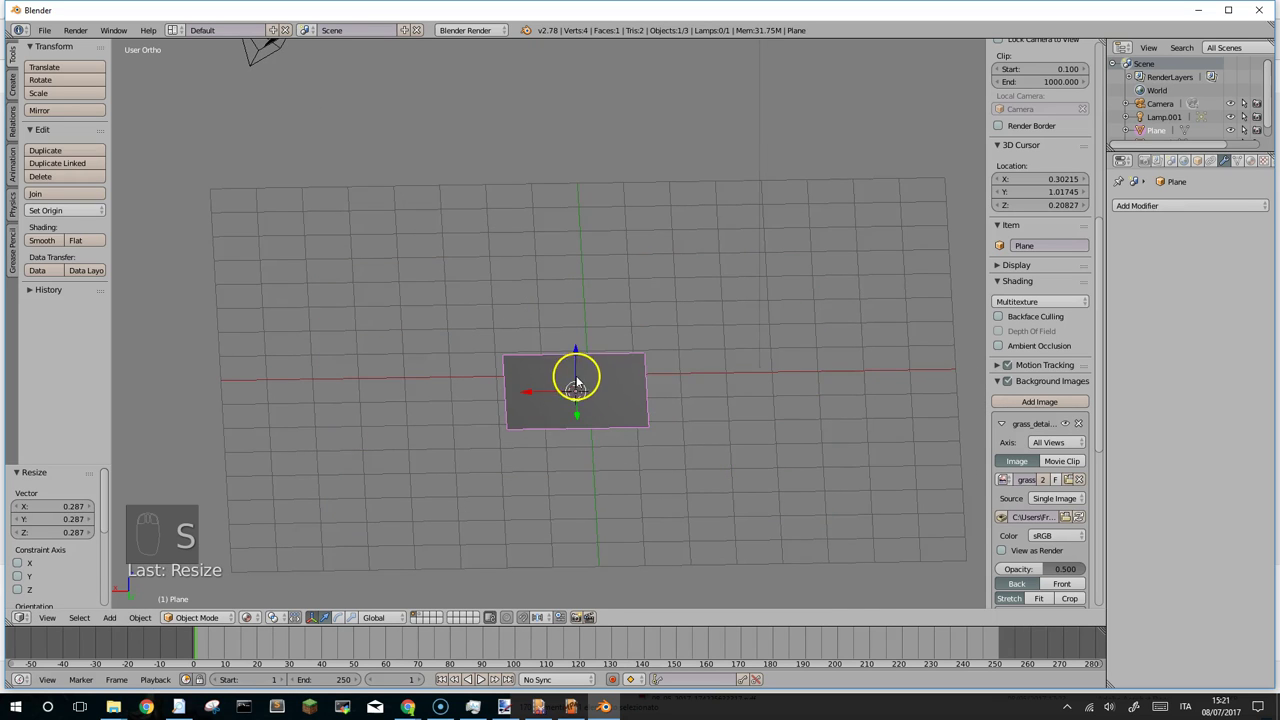
left_click_drag(580, 345, 576, 345)
key("KP_7")
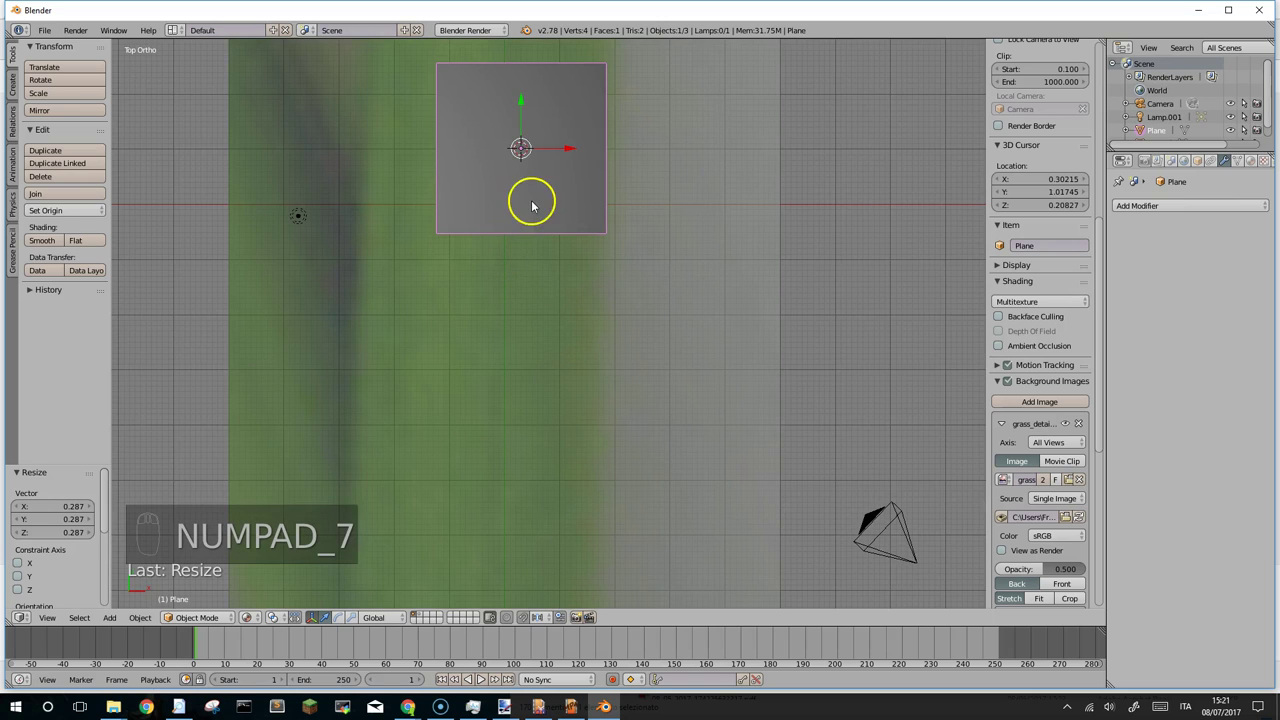
left_click_drag(528, 374, 489, 331)
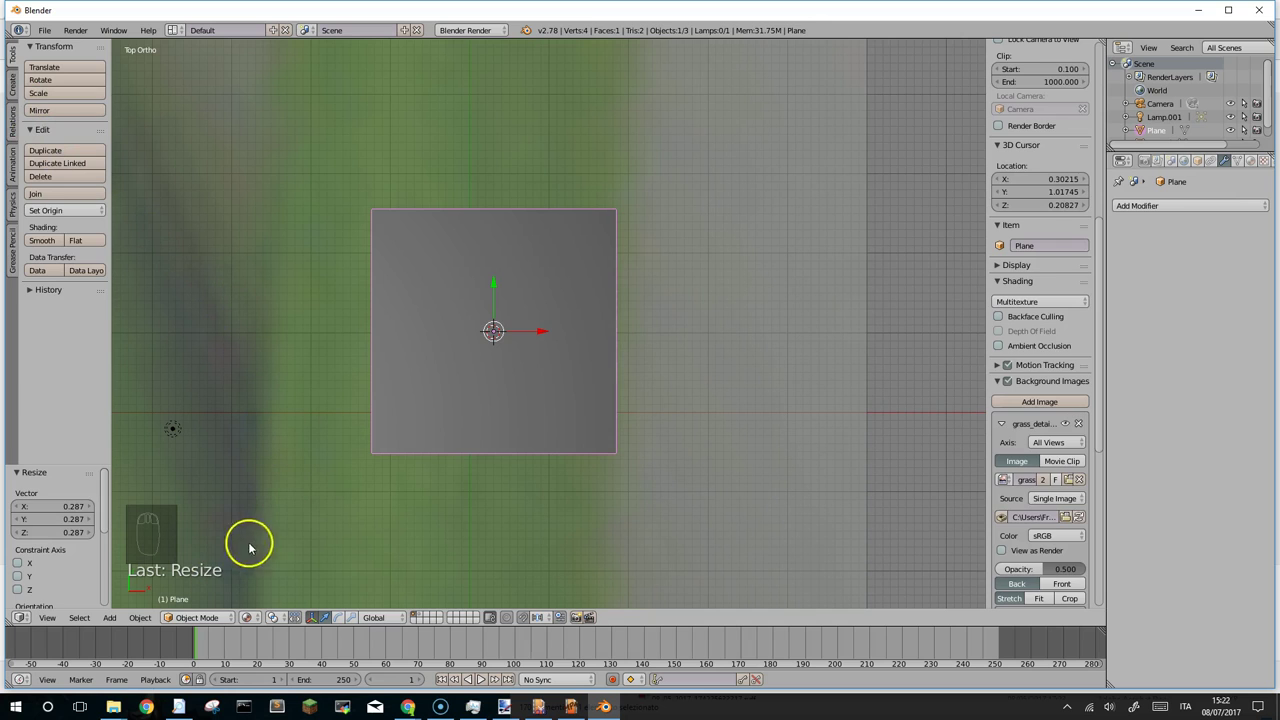
Subdivide the plane into a two-by-two grid of four faces in Edit Mode.
key("Tab")
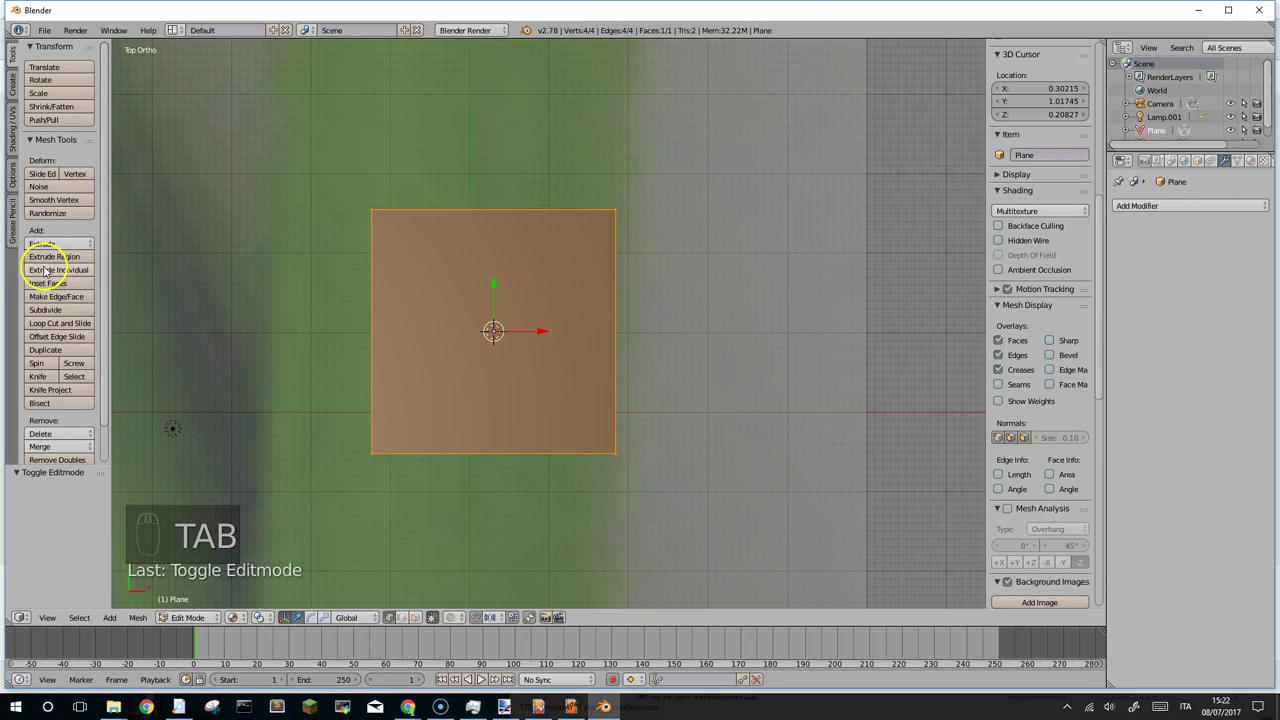
left_click(53, 312)
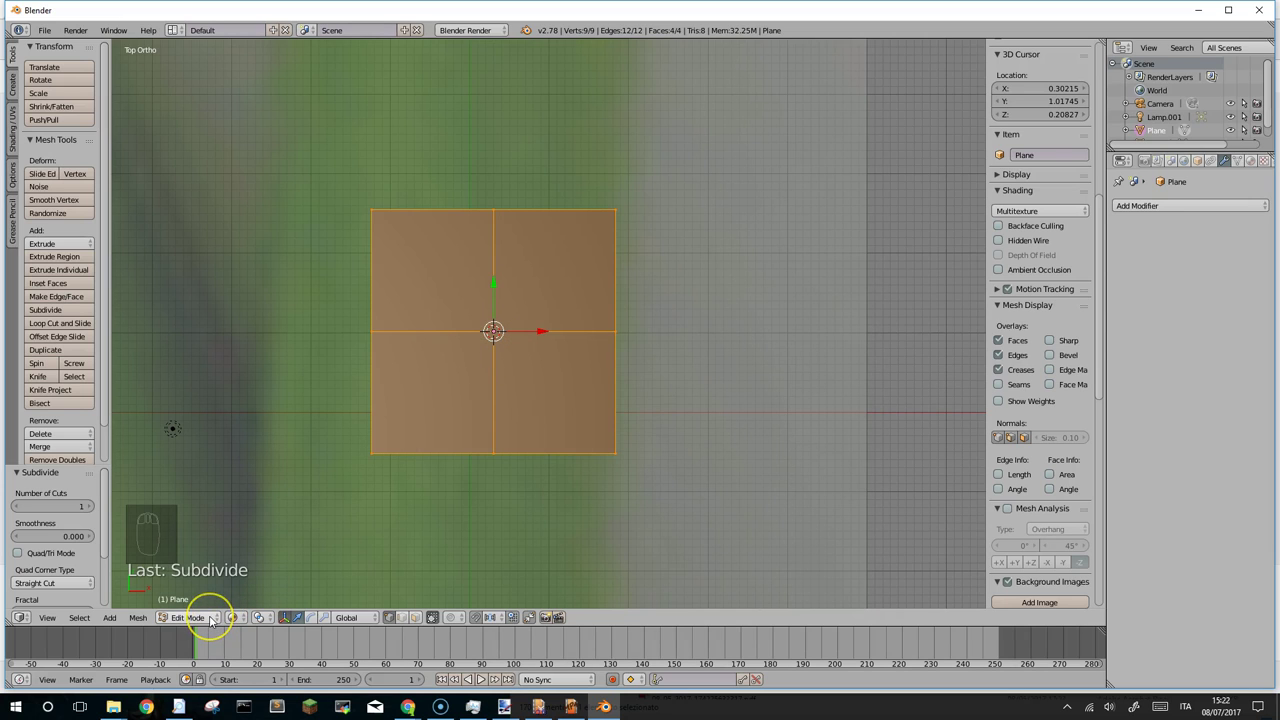
Paint strong vertex weight onto the centre of the plane in Weight Paint mode.
left_click(214, 619)
left_click(206, 546)
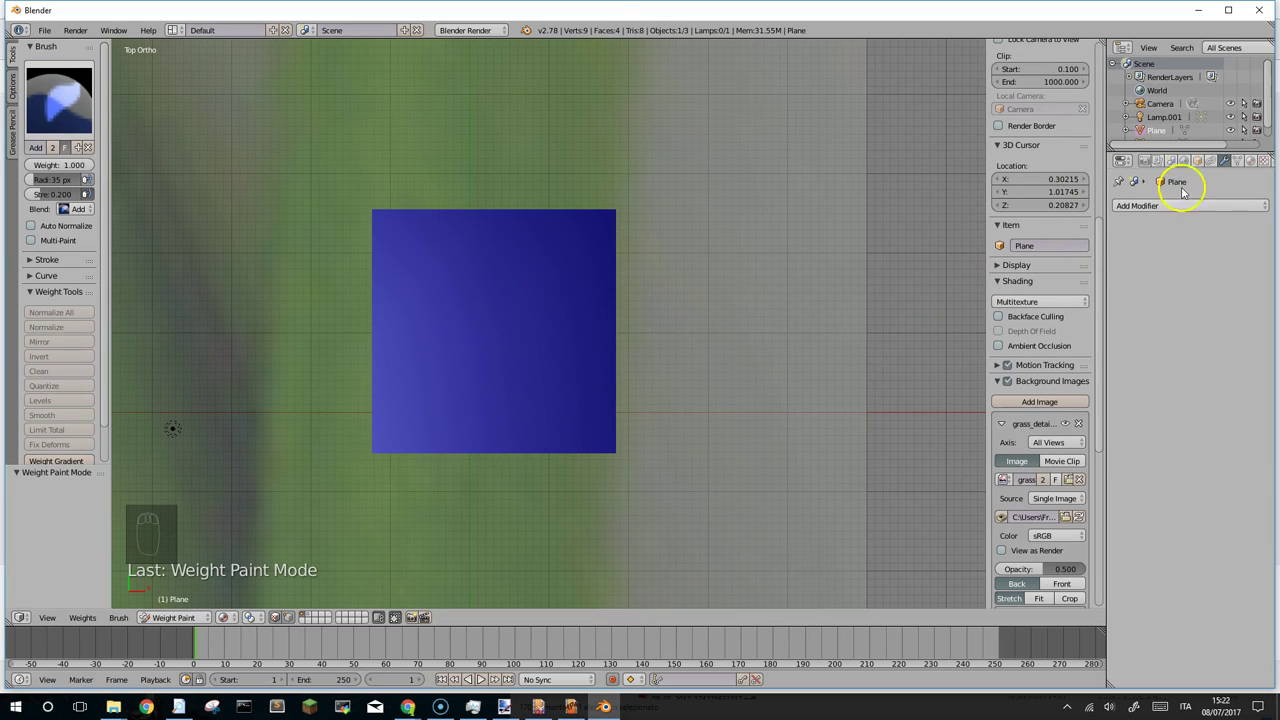
left_click(1239, 161)
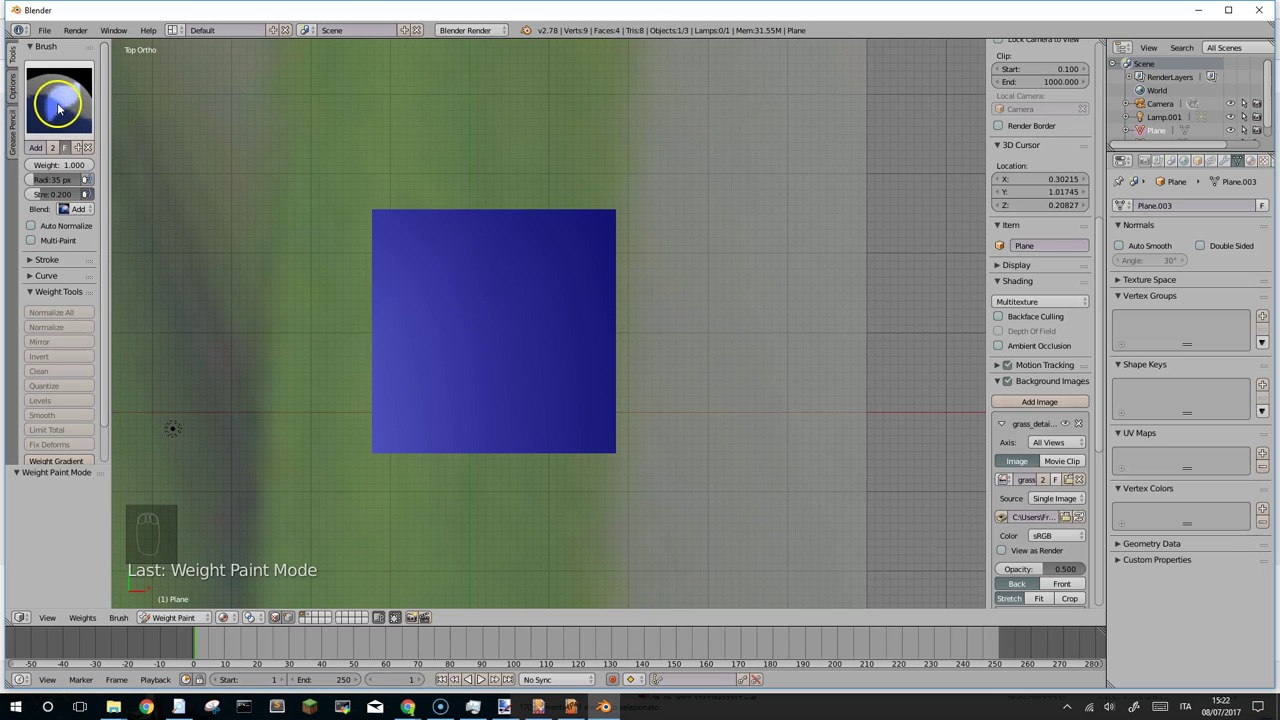
left_click(62, 111)
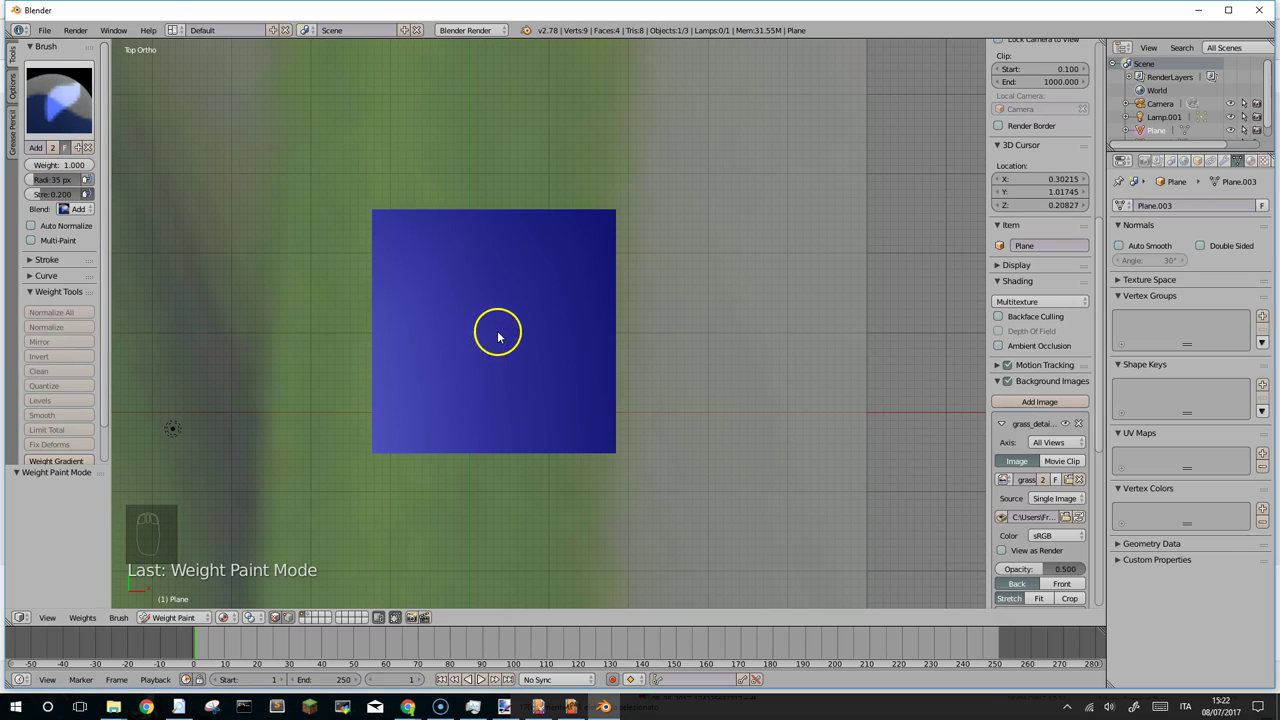
left_click(496, 335)
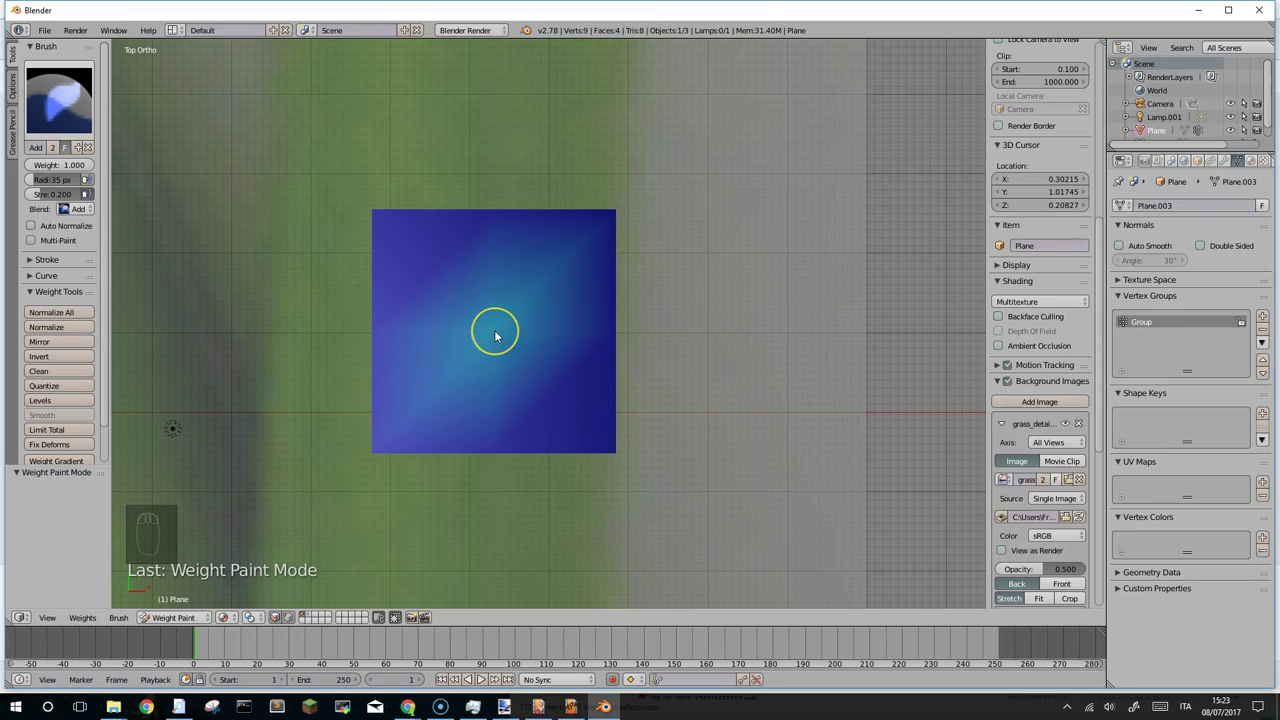
left_click(498, 331)
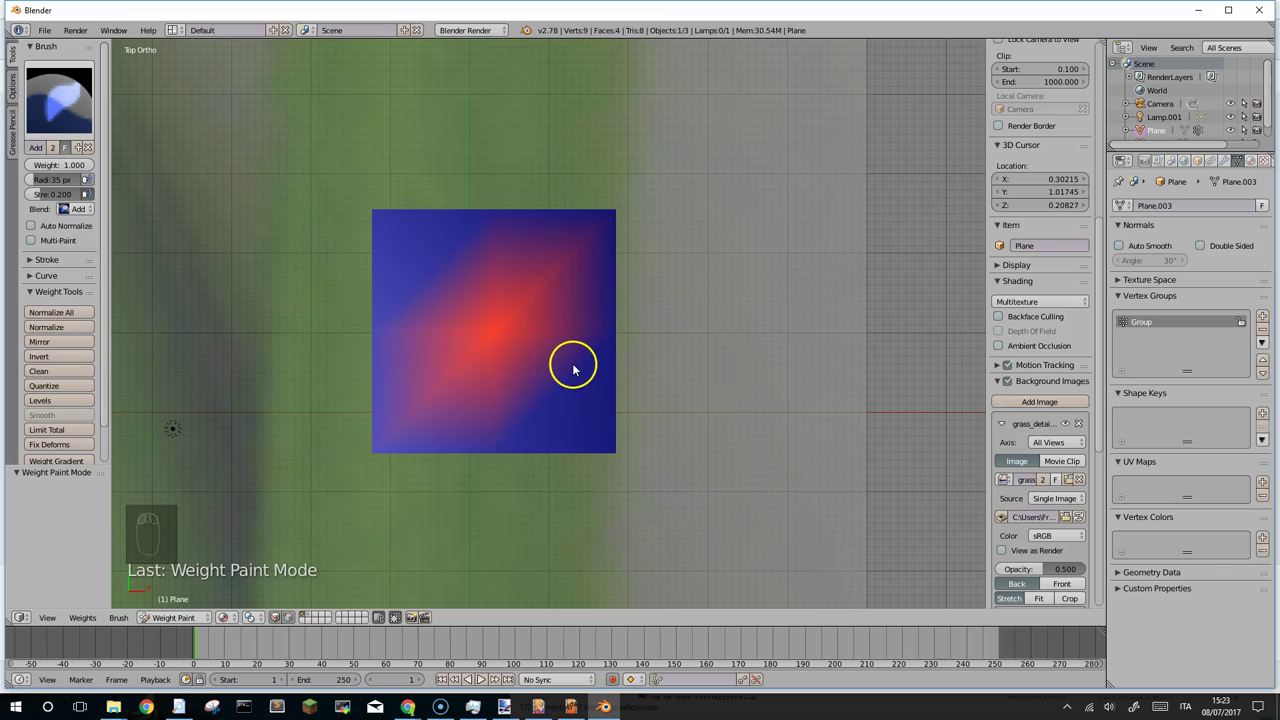
Rename the vertex group 'radice di nascita' and return to Object Mode.
left_click(1152, 324)
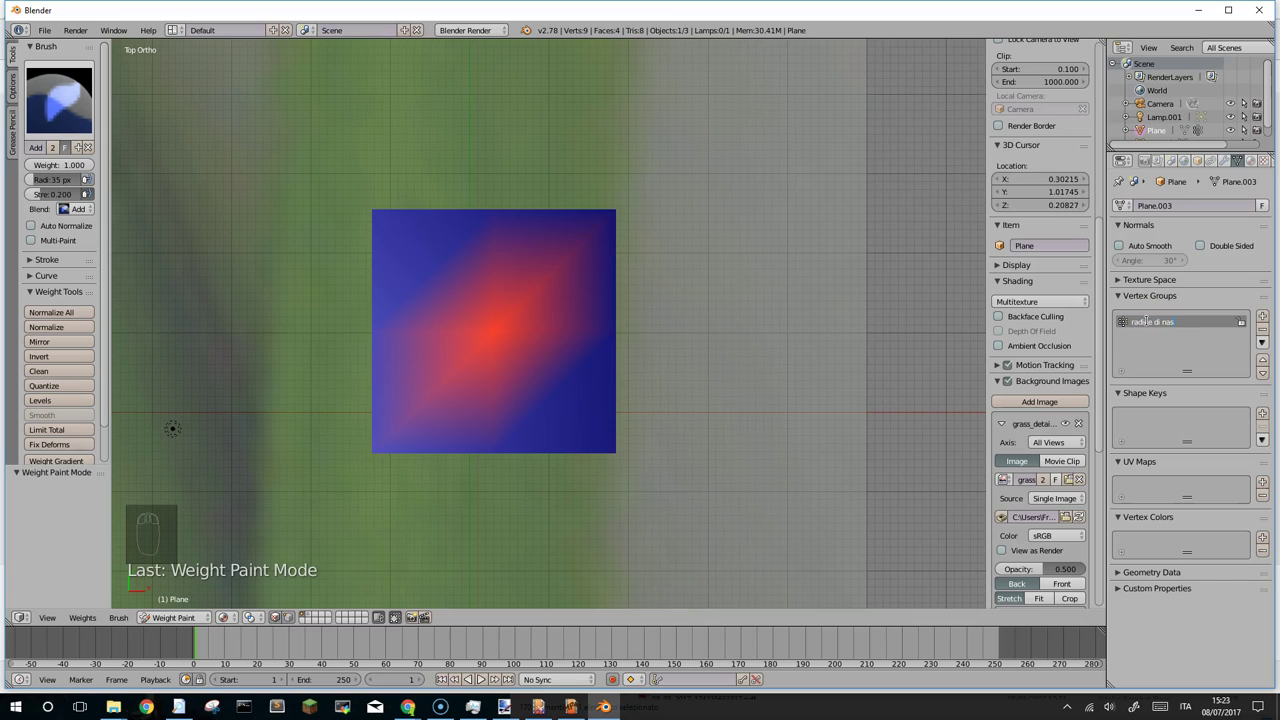
key("BackSpace")
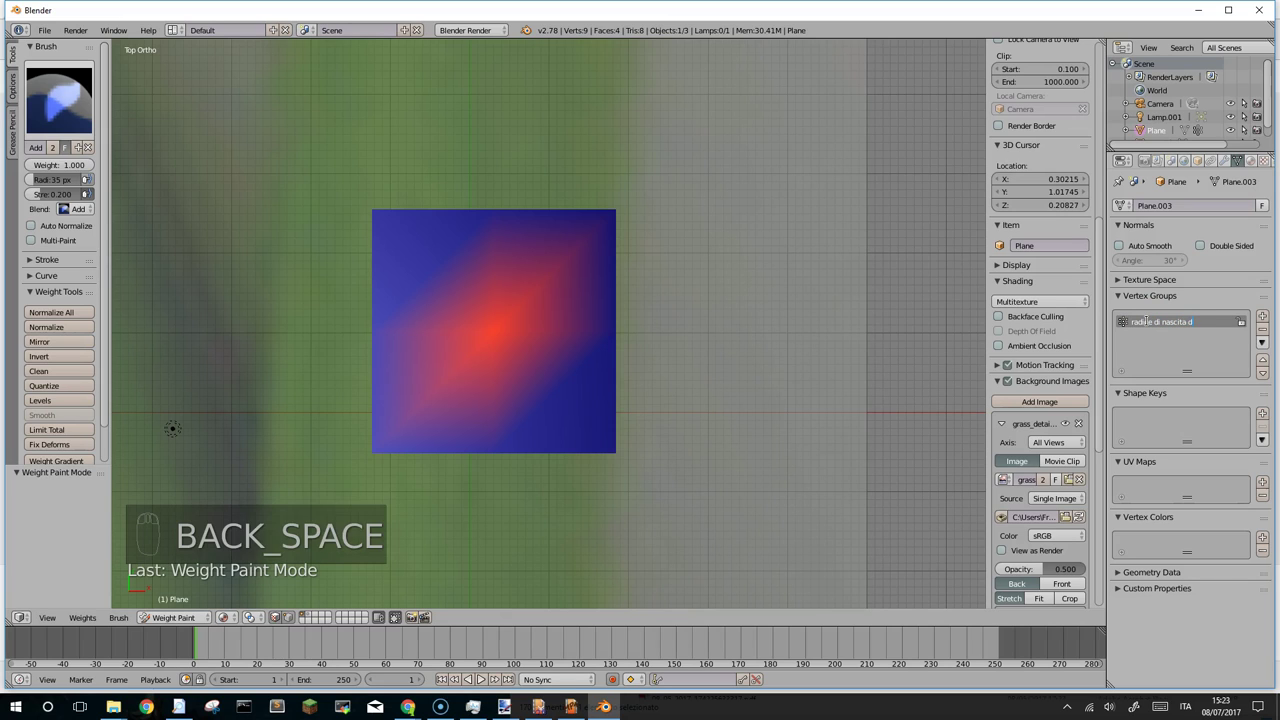
key("l")
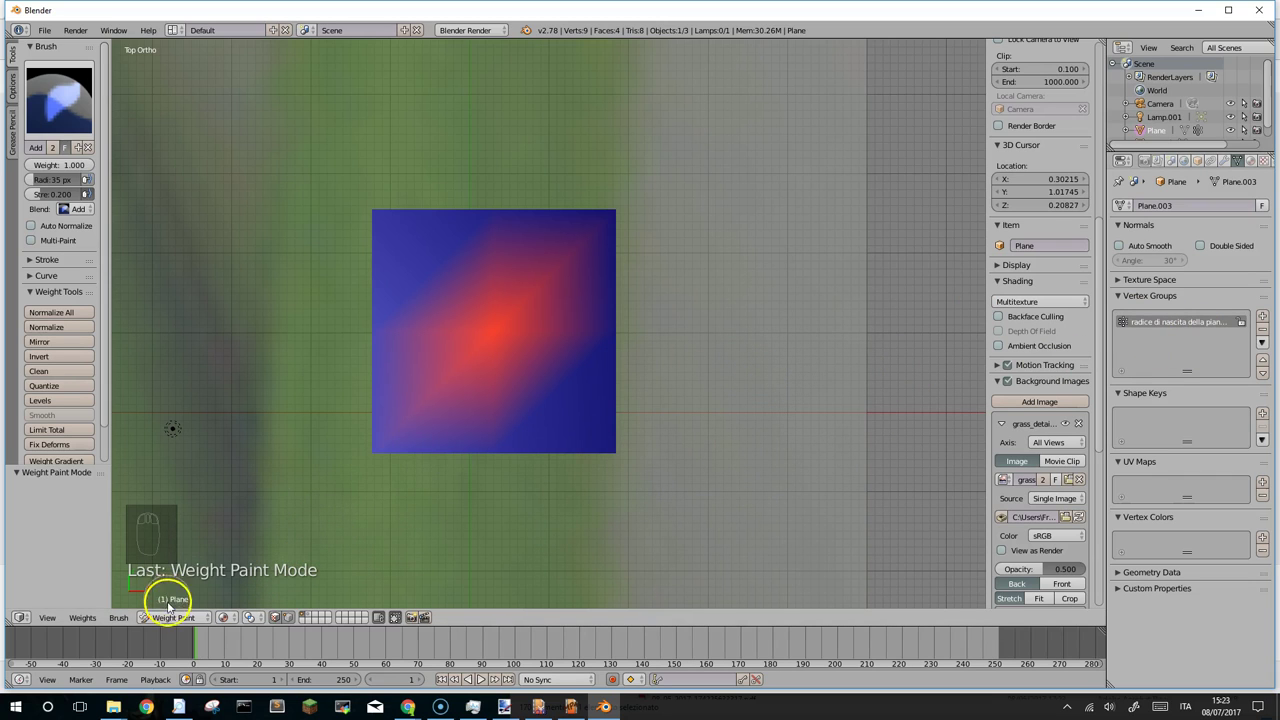
left_click(183, 601)
Add a particle system named 'piantina particle' to the plane and set its type to Hair.
left_click_drag(510, 373, 496, 274)
middle_click(496, 274)
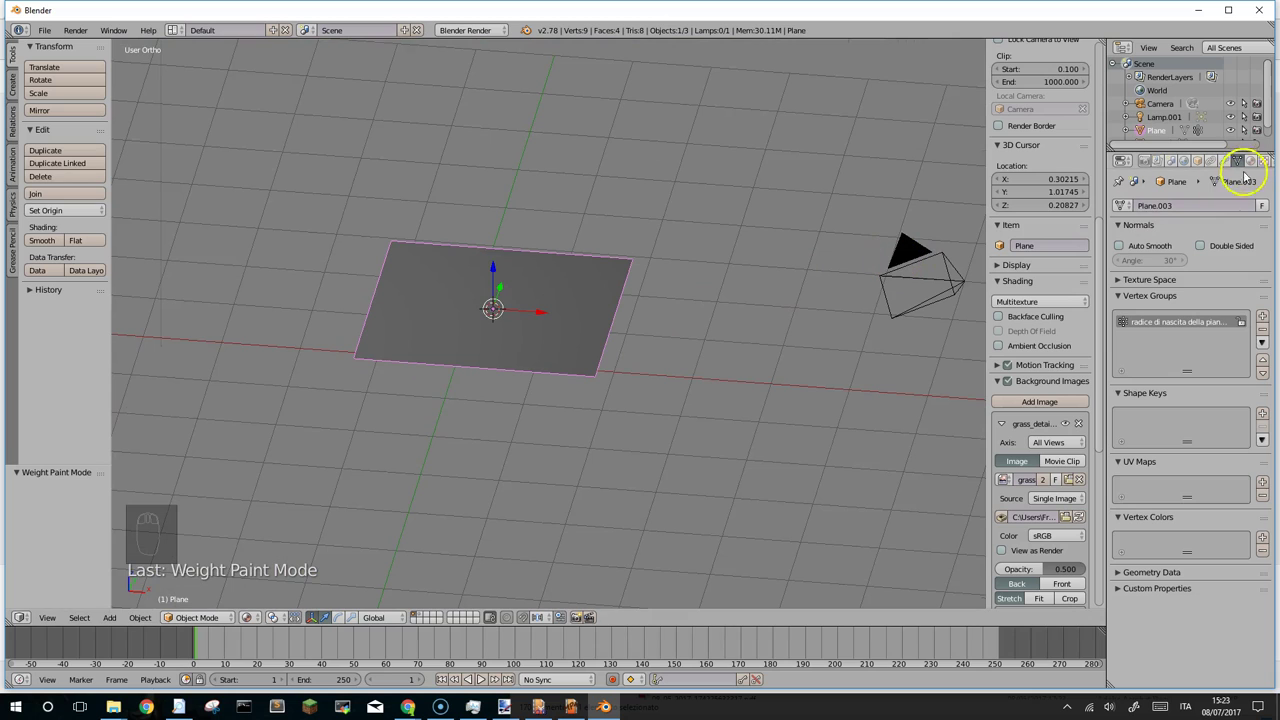
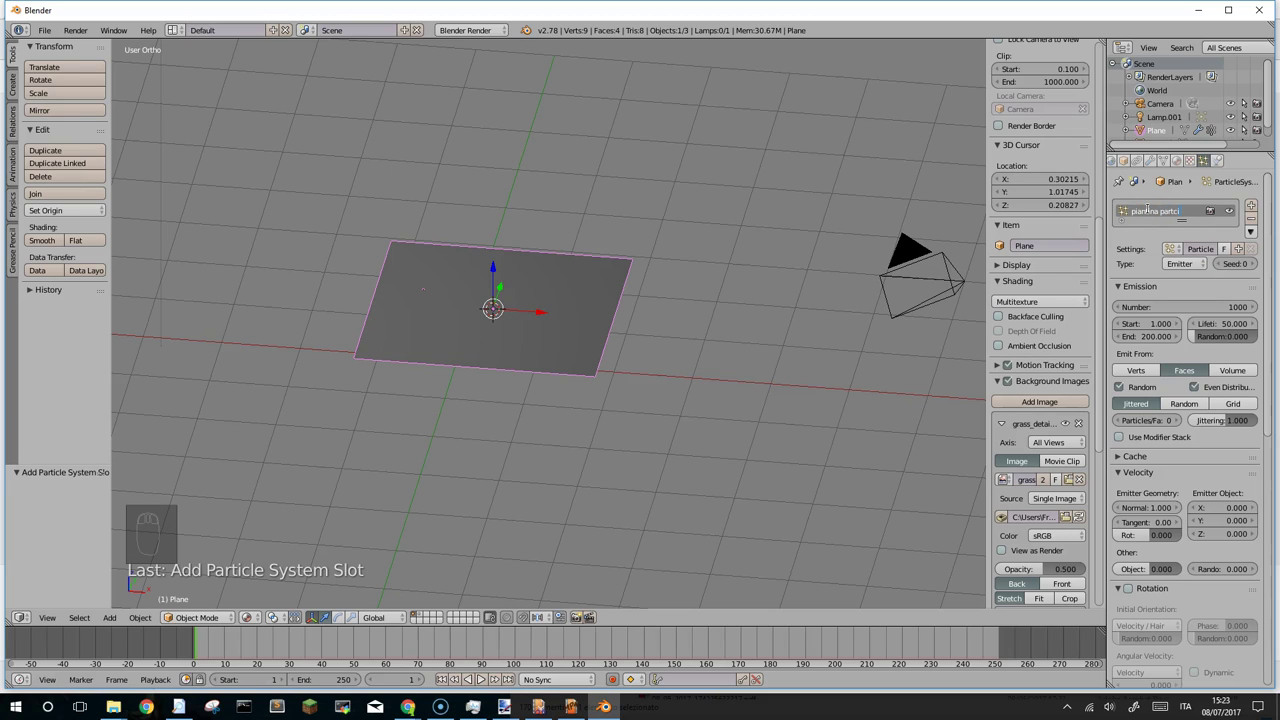
key("BackSpace")
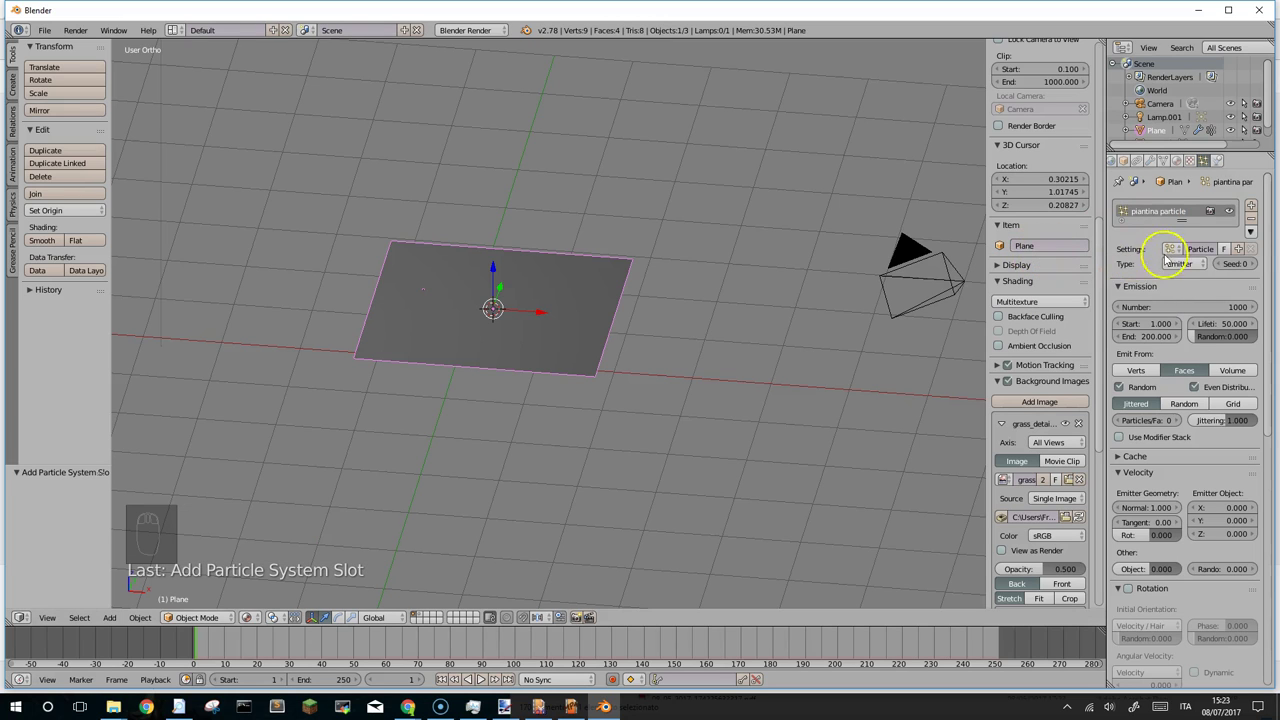
left_click(1182, 269)
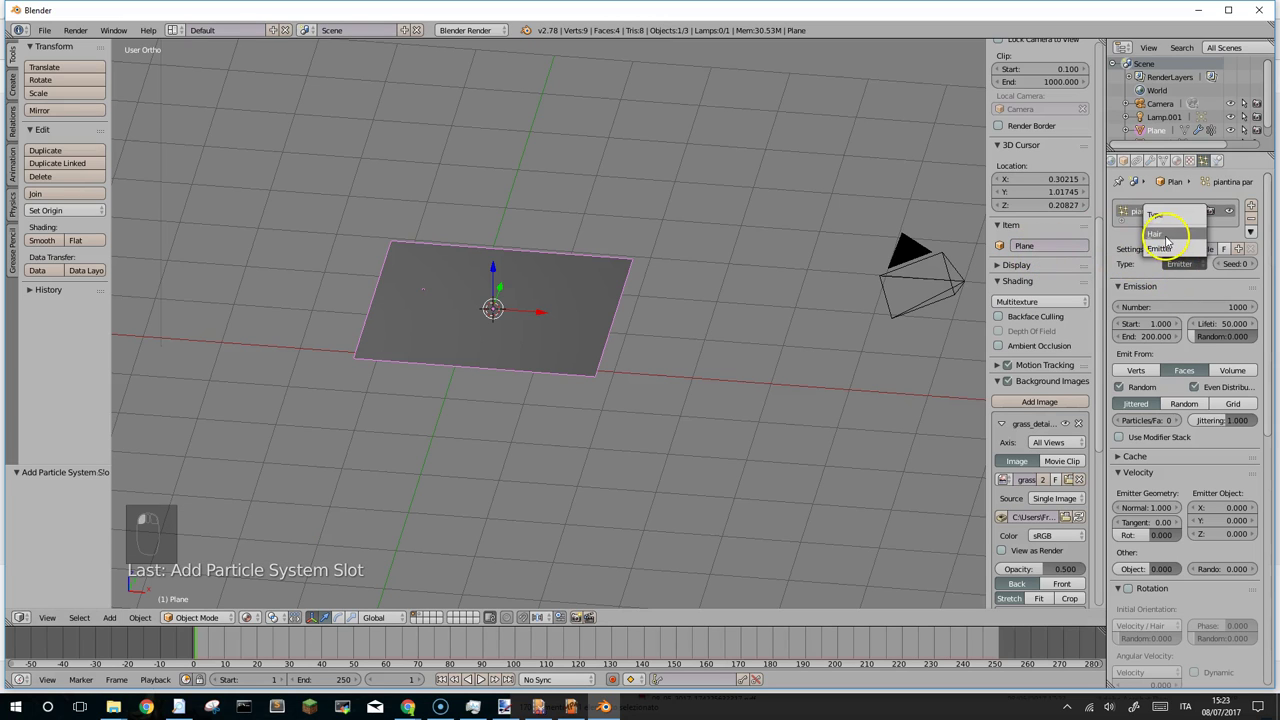
left_click(1169, 281)
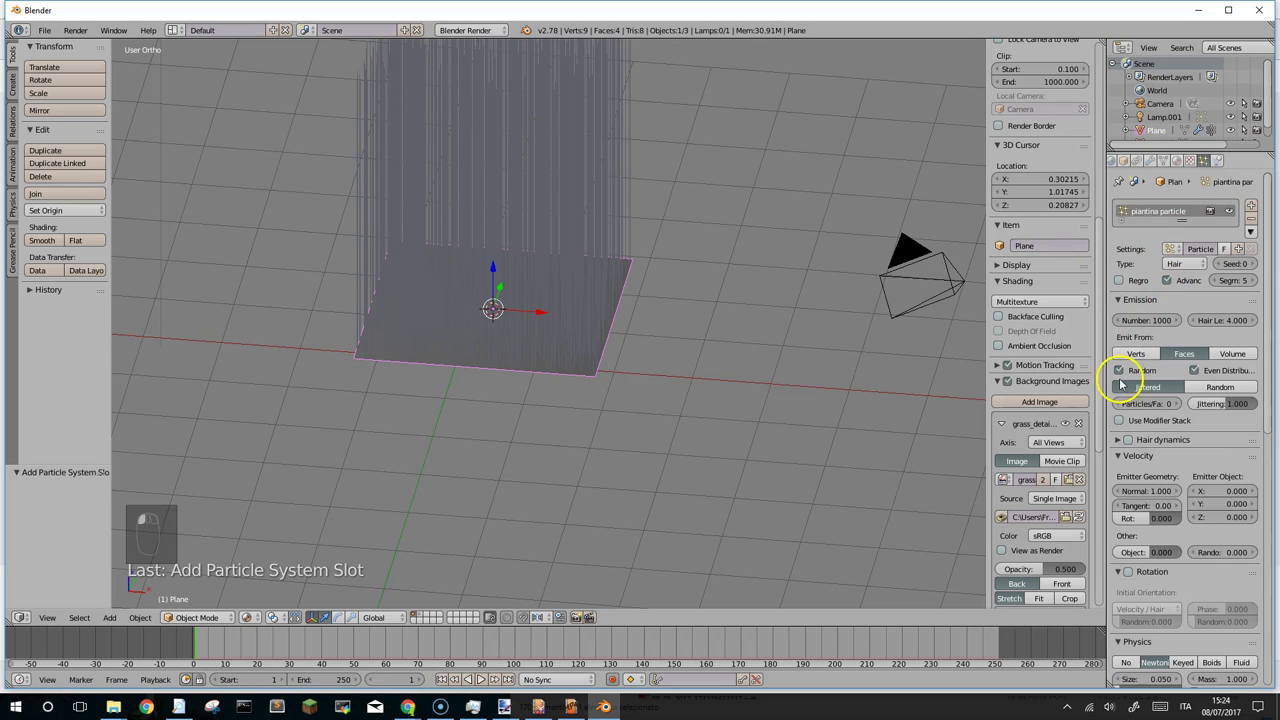
Render the hair particles as Object duplicates of the 'stelo' blade.
left_click(1158, 322)
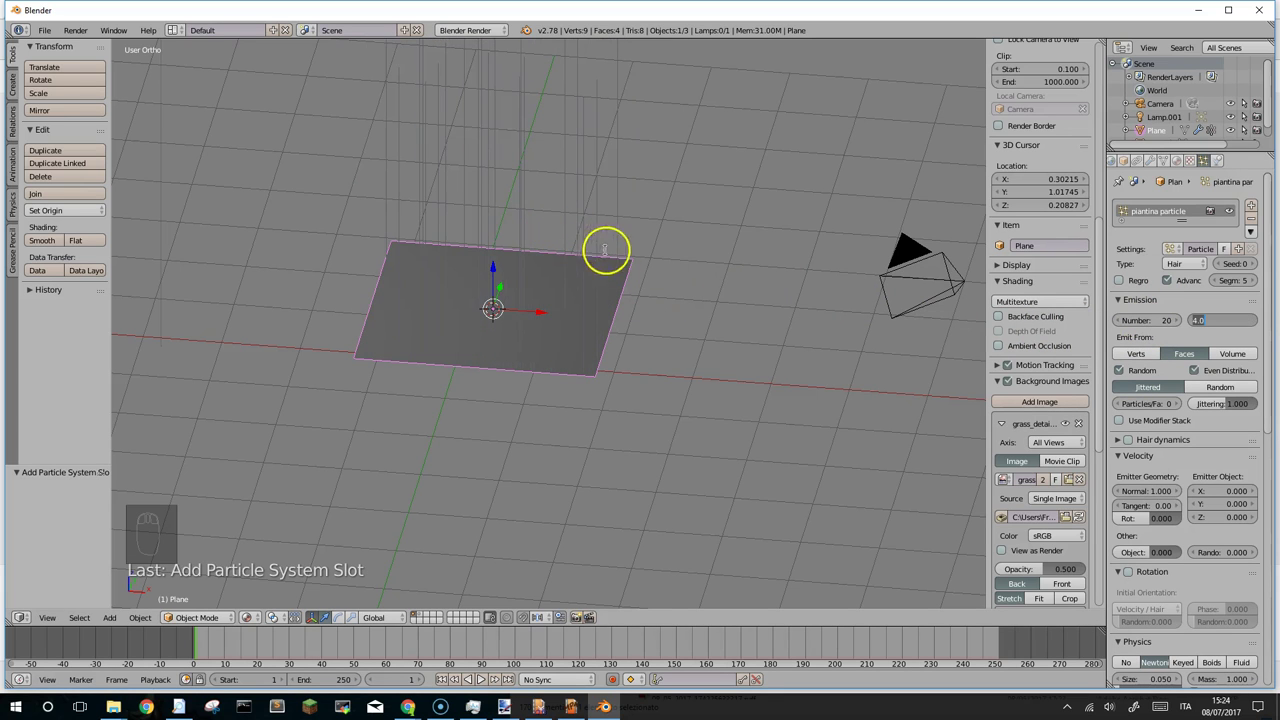
left_click_drag(678, 255, 1114, 387)
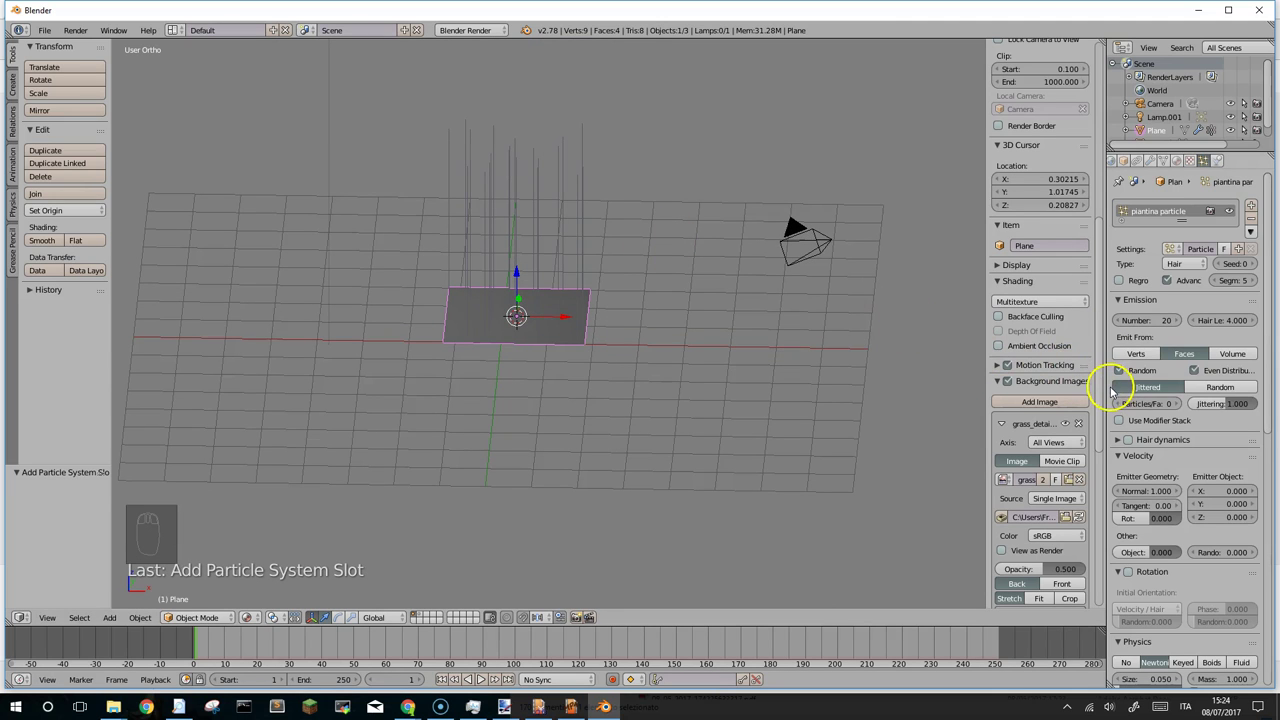
left_click(1269, 362)
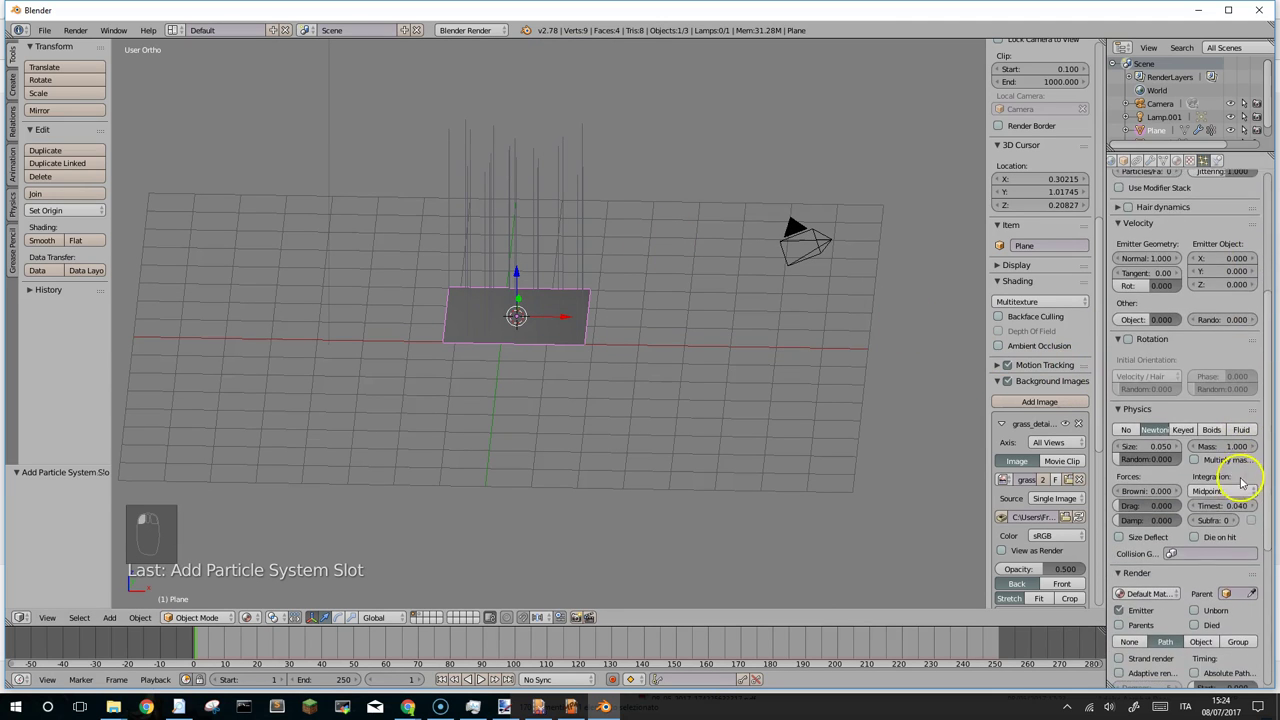
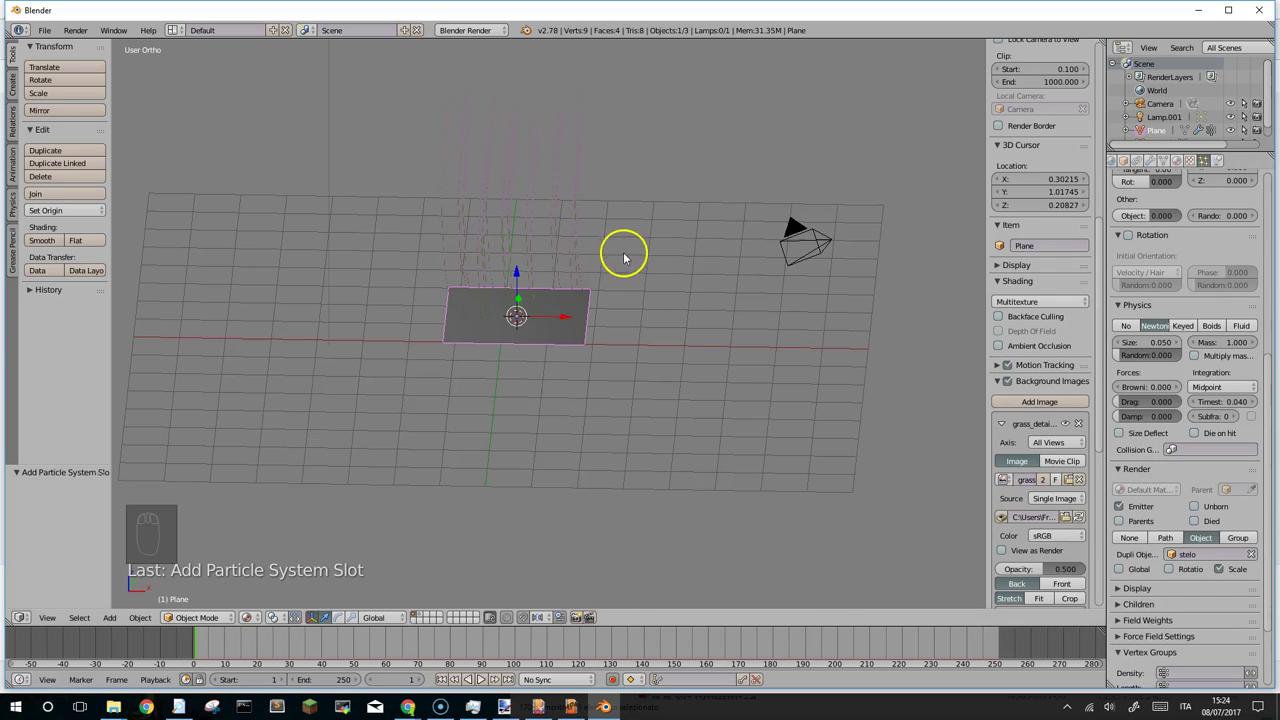
left_click_drag(542, 239, 664, 231)
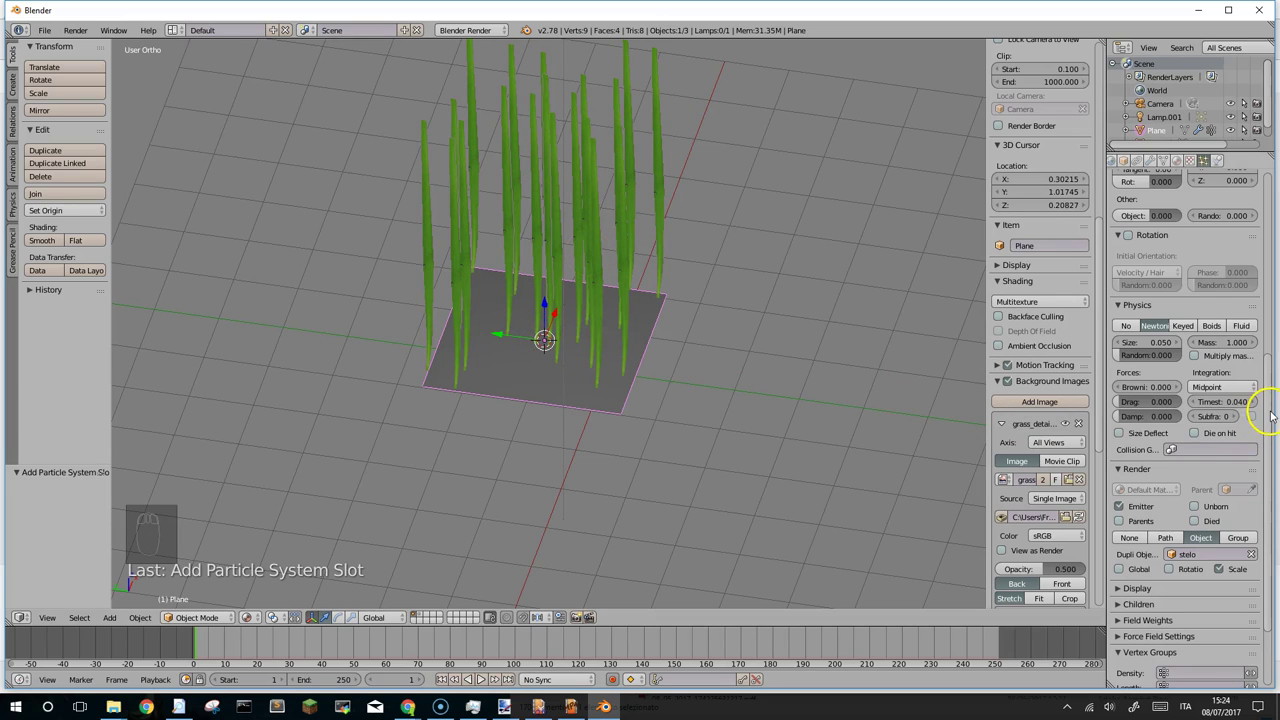
Use the 'radice di nascita' vertex group to drive particle density.
left_click(1274, 414)
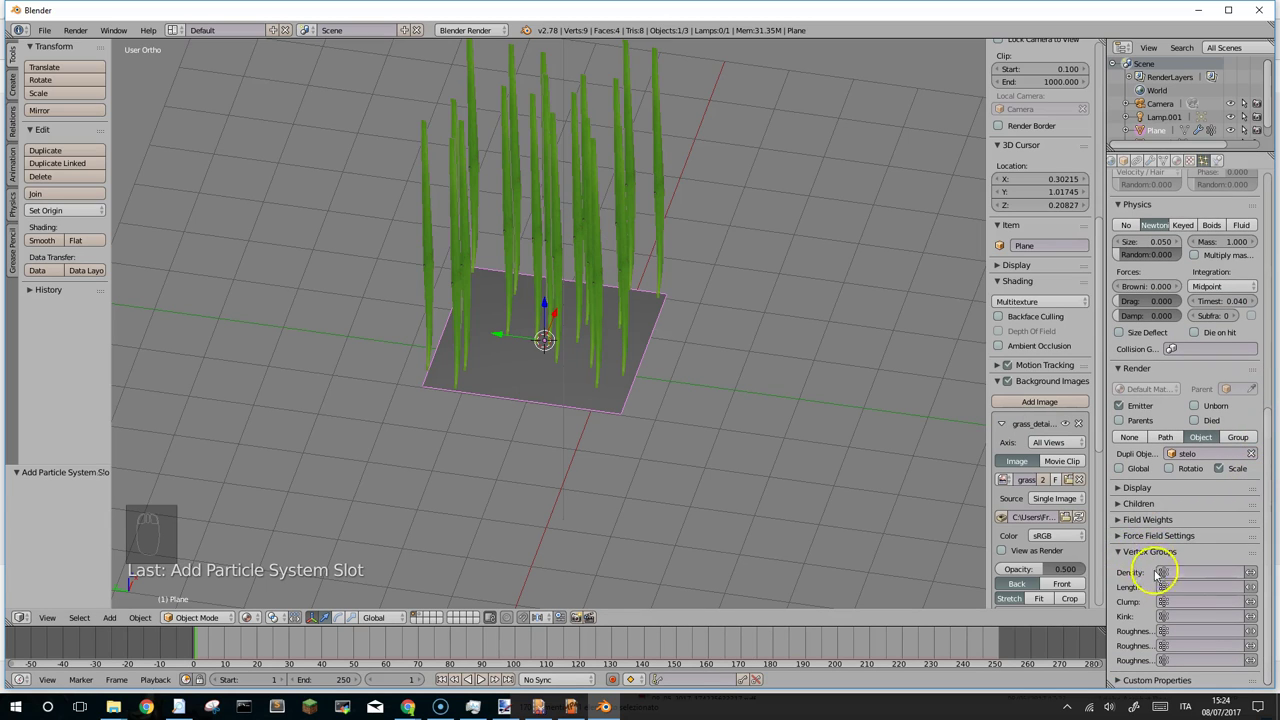
left_click(1210, 572)
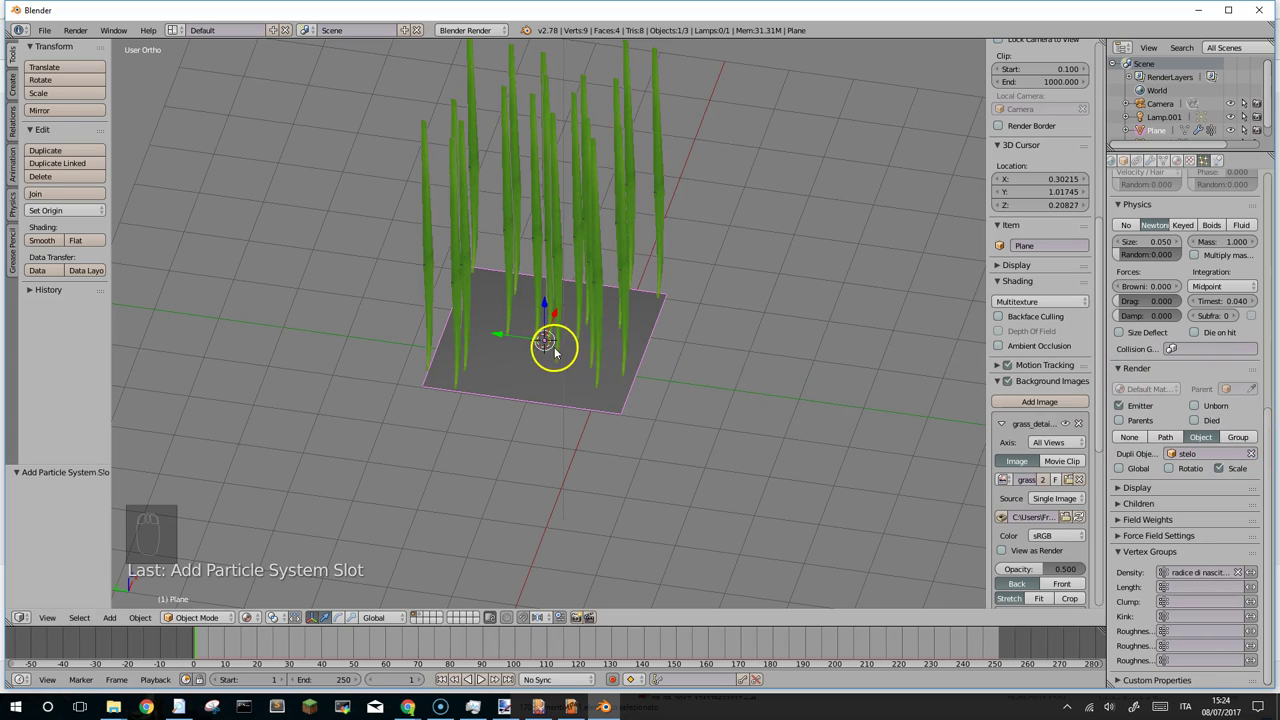
left_click(1276, 483)
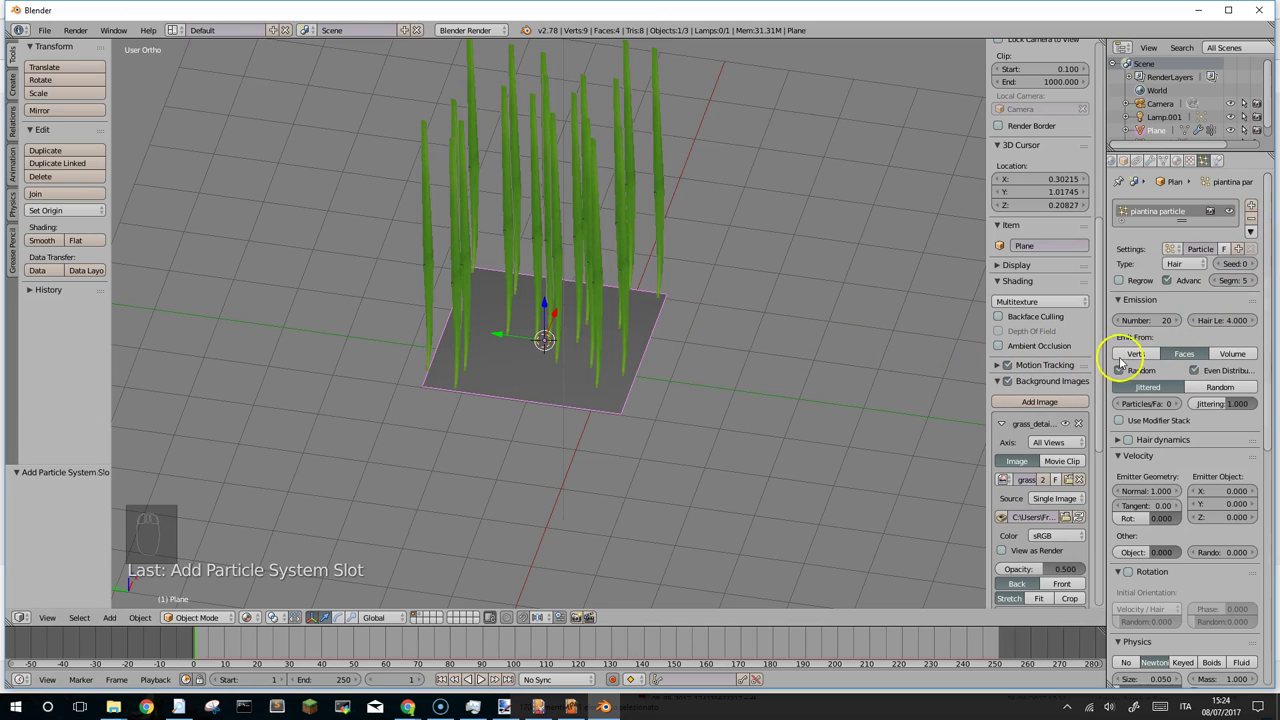
Emit the blades from vertices and enable rotation oriented along Global Z.
left_click(1136, 355)
left_click(542, 328)
left_click(560, 331)
left_click_drag(604, 332, 612, 331)
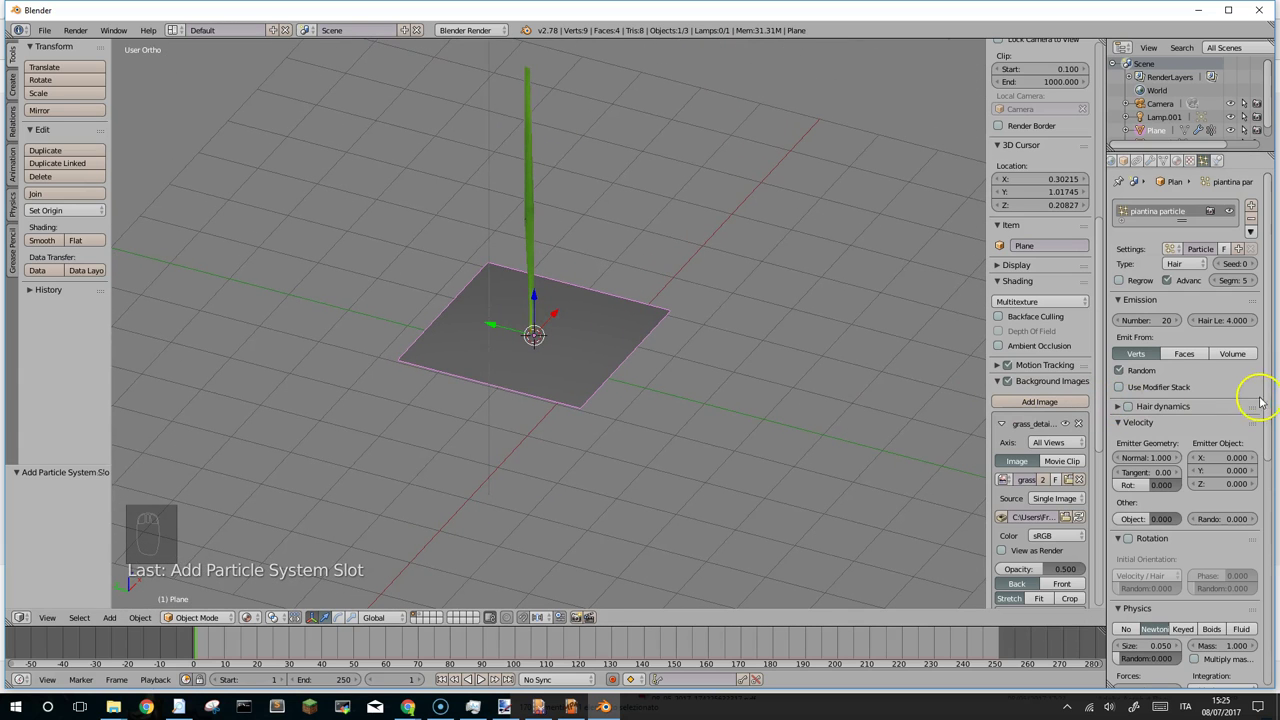
left_click(1270, 399)
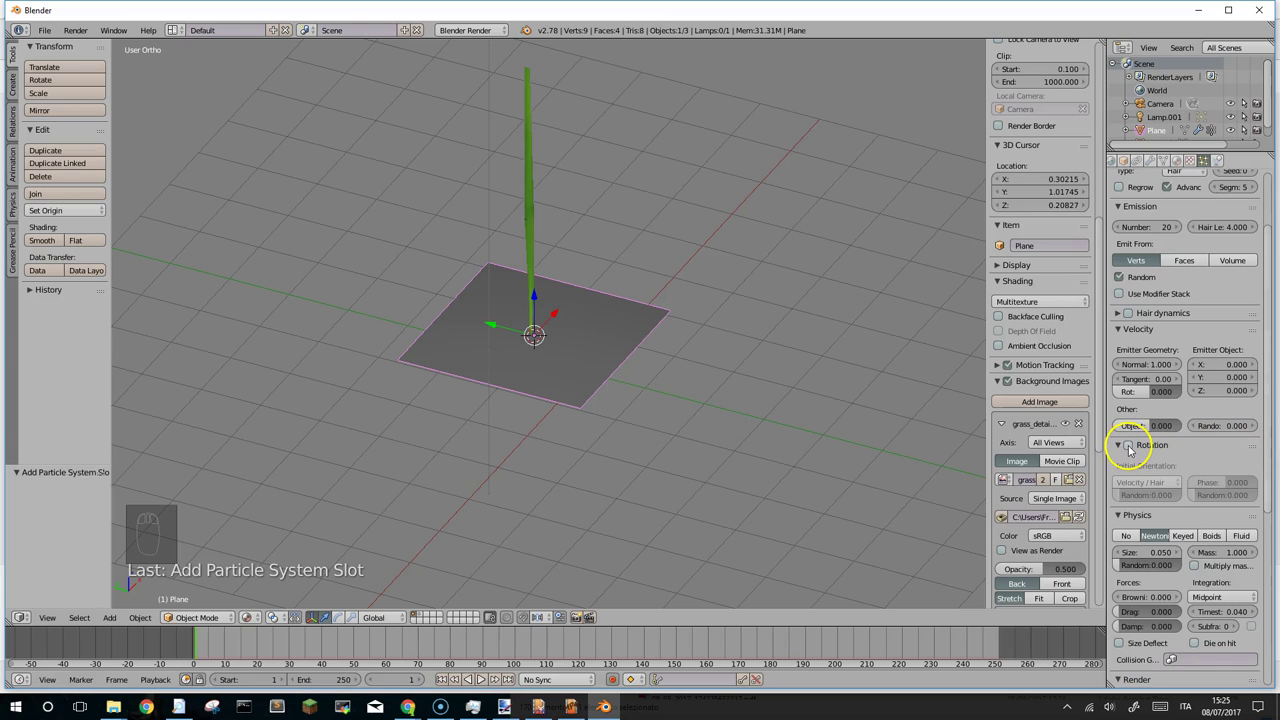
left_click(1124, 498)
left_click(1143, 483)
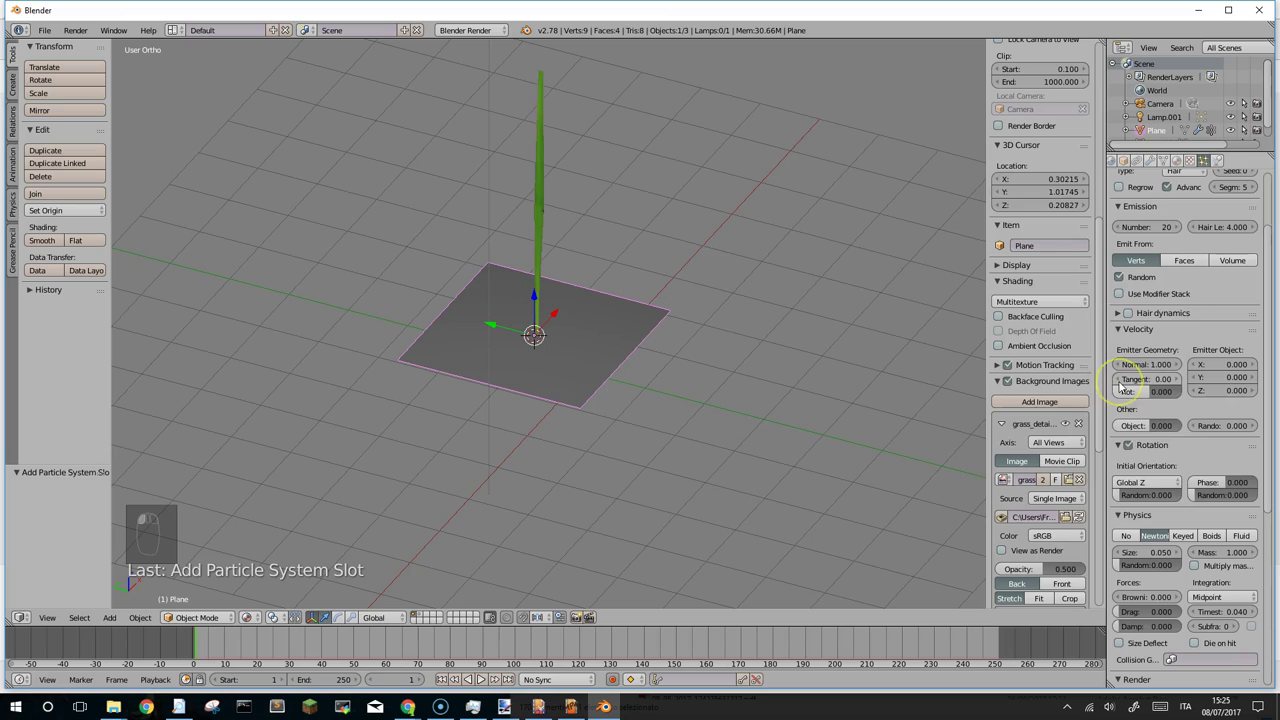
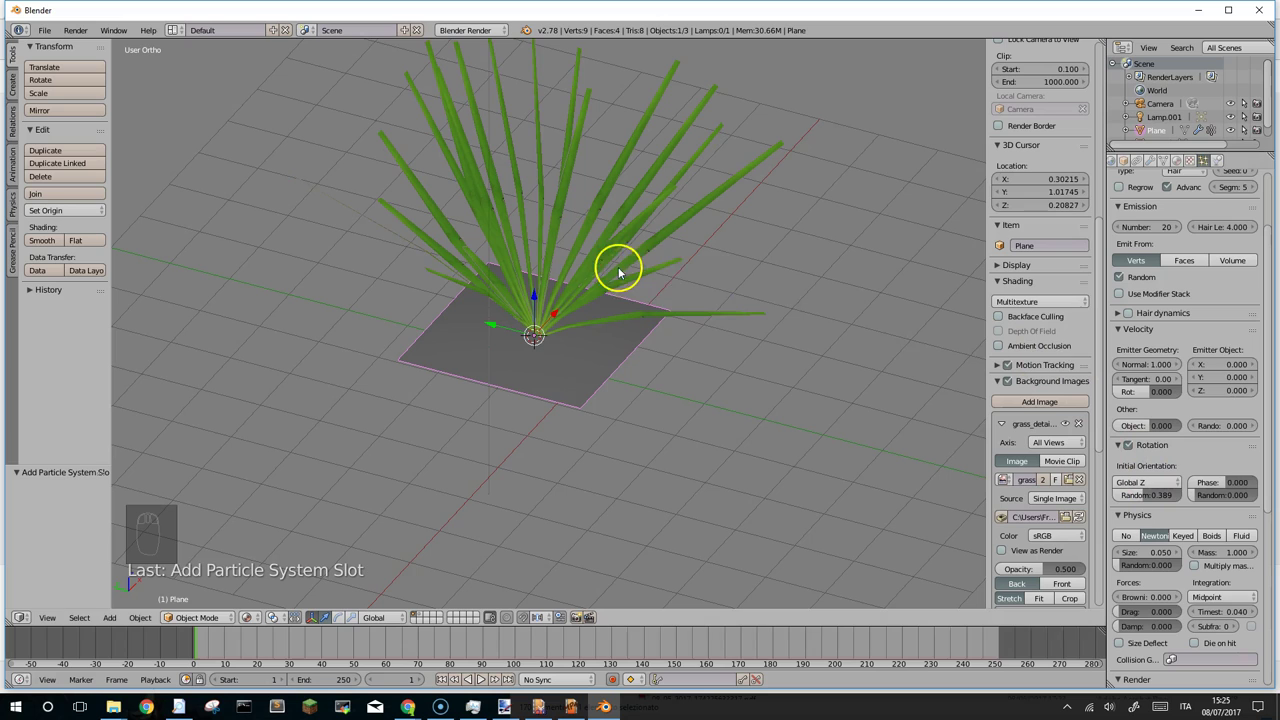
Keep 20 blades, randomise rotation phase and size, and face the clump from the front.
left_click(1275, 446)
left_click(1160, 323)
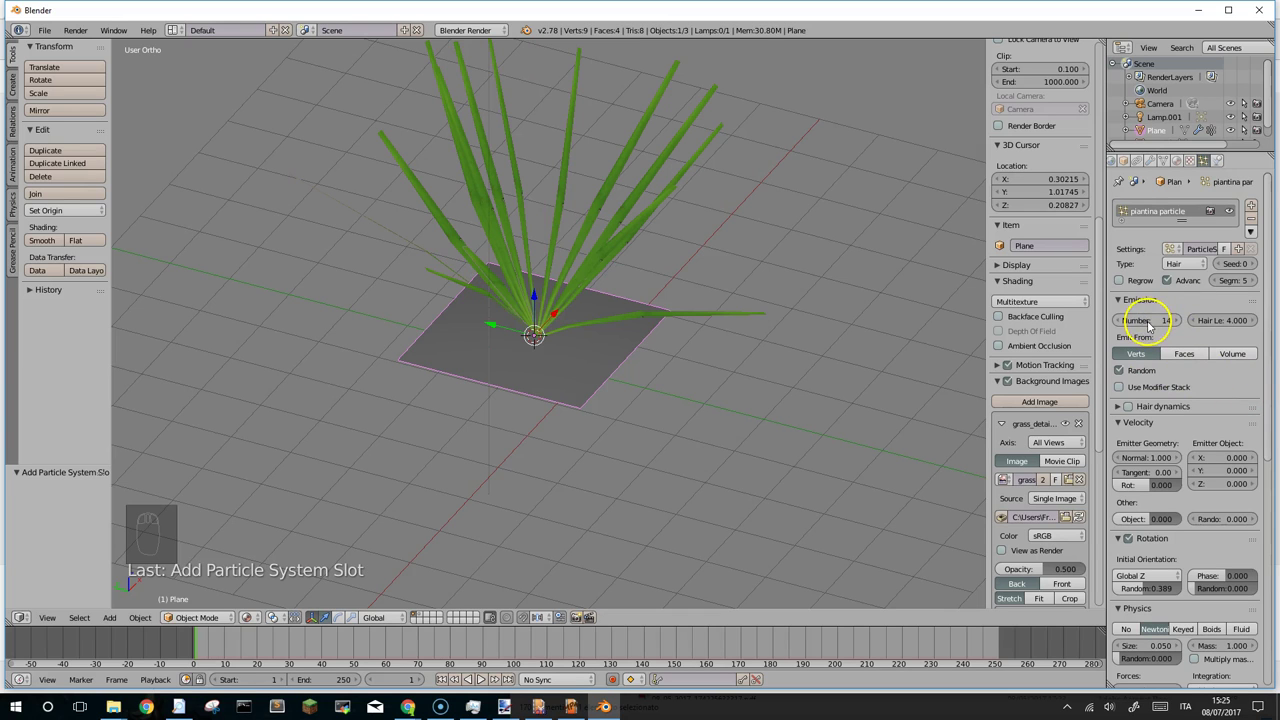
left_click(1152, 326)
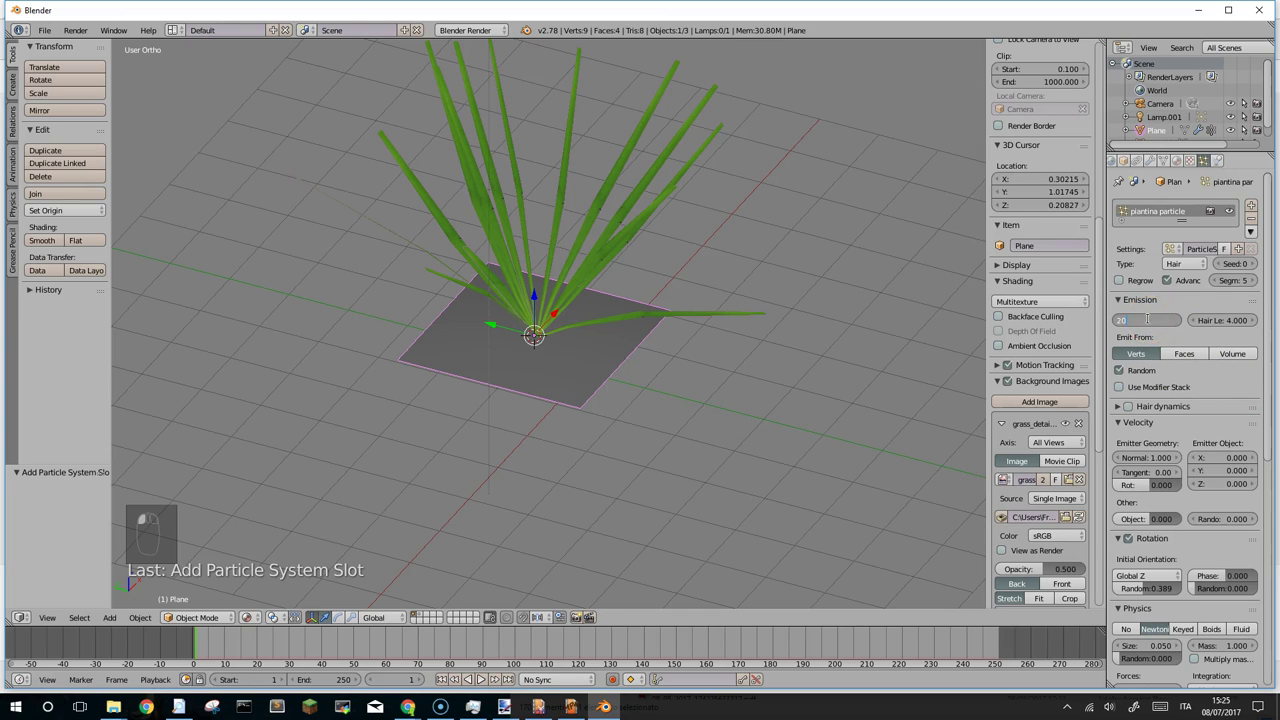
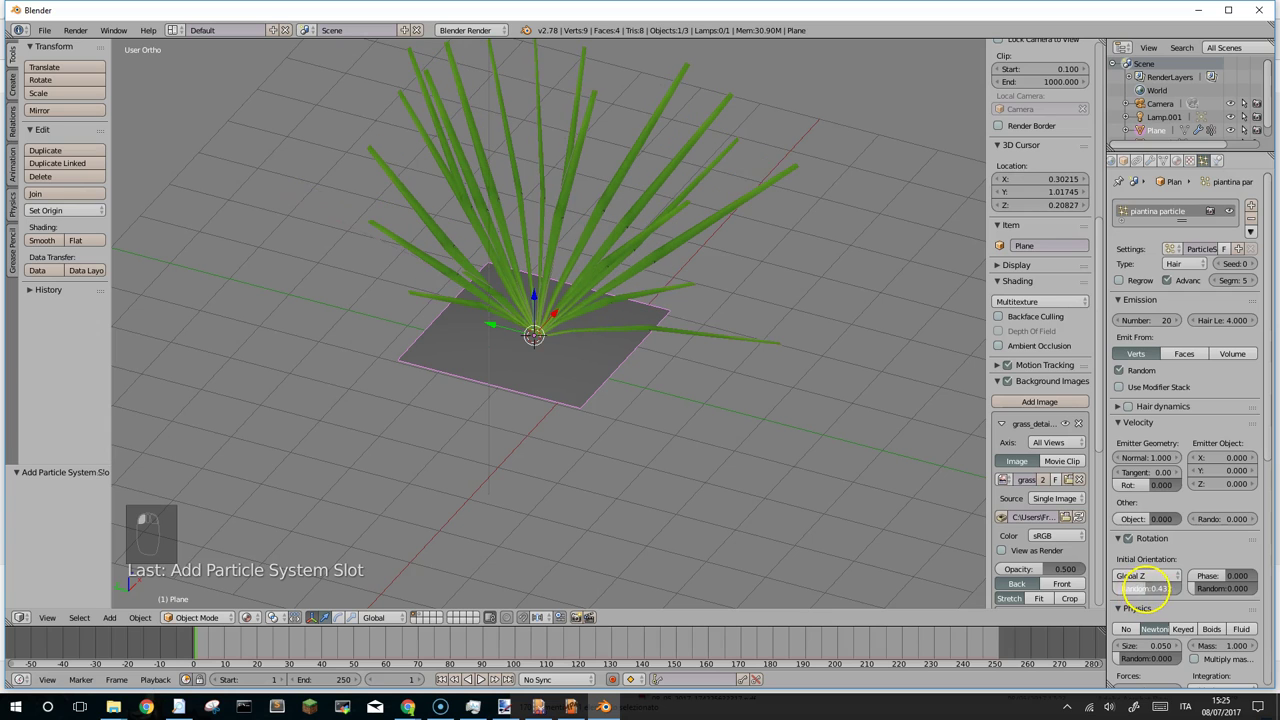
left_click(1200, 591)
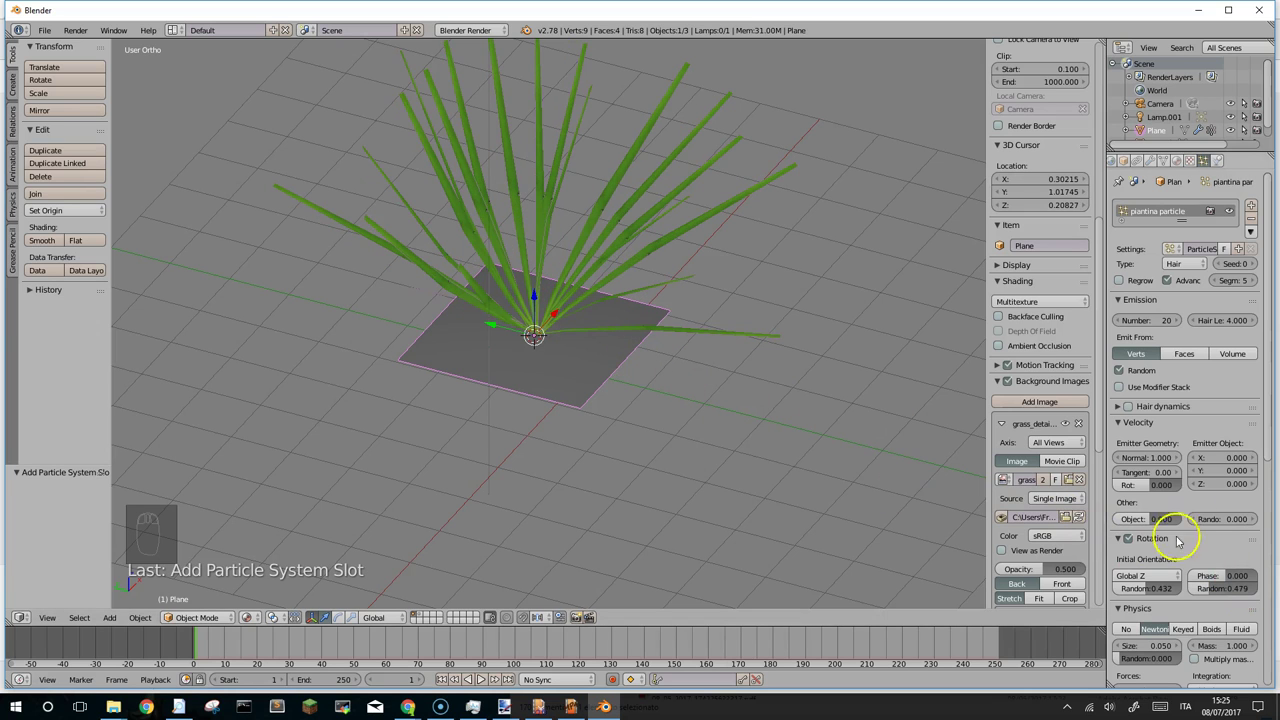
left_click(1270, 441)
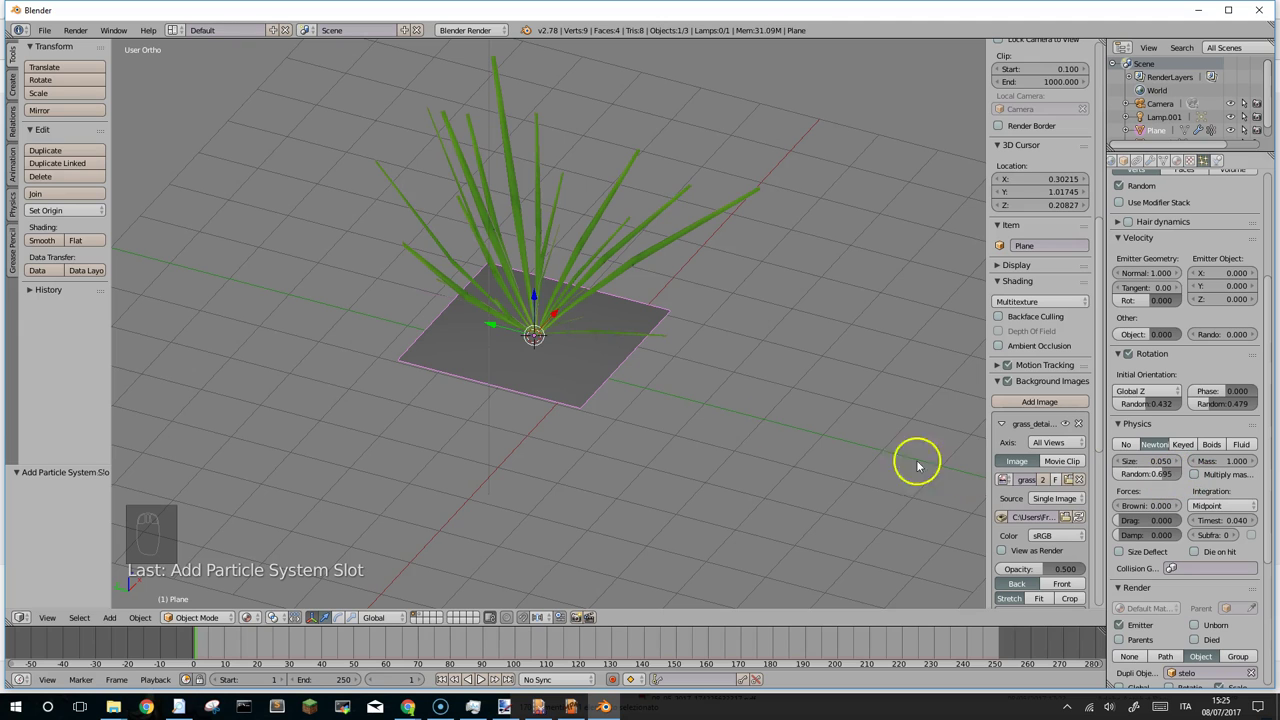
left_click_drag(511, 358, 563, 303)
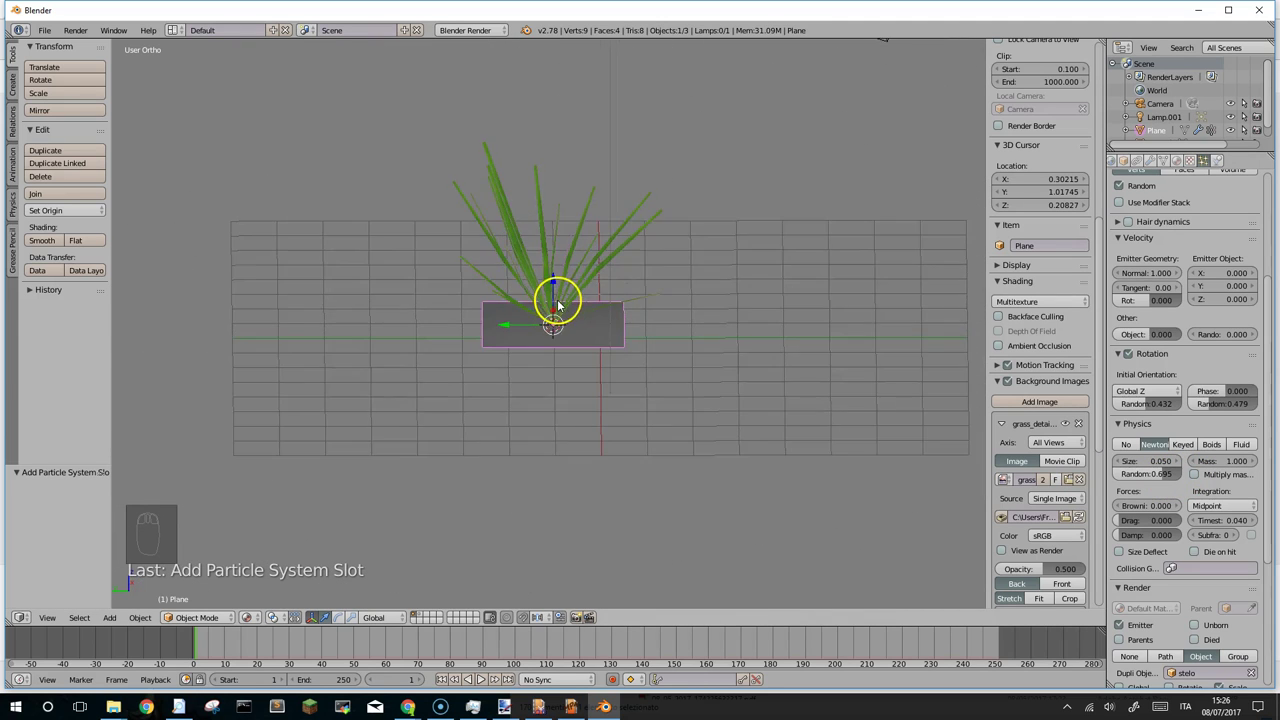
left_click_drag(563, 313, 527, 303)
left_click_drag(530, 305, 1273, 307)
Convert the particle system modifier into real mesh blade objects.
left_click(1273, 307)
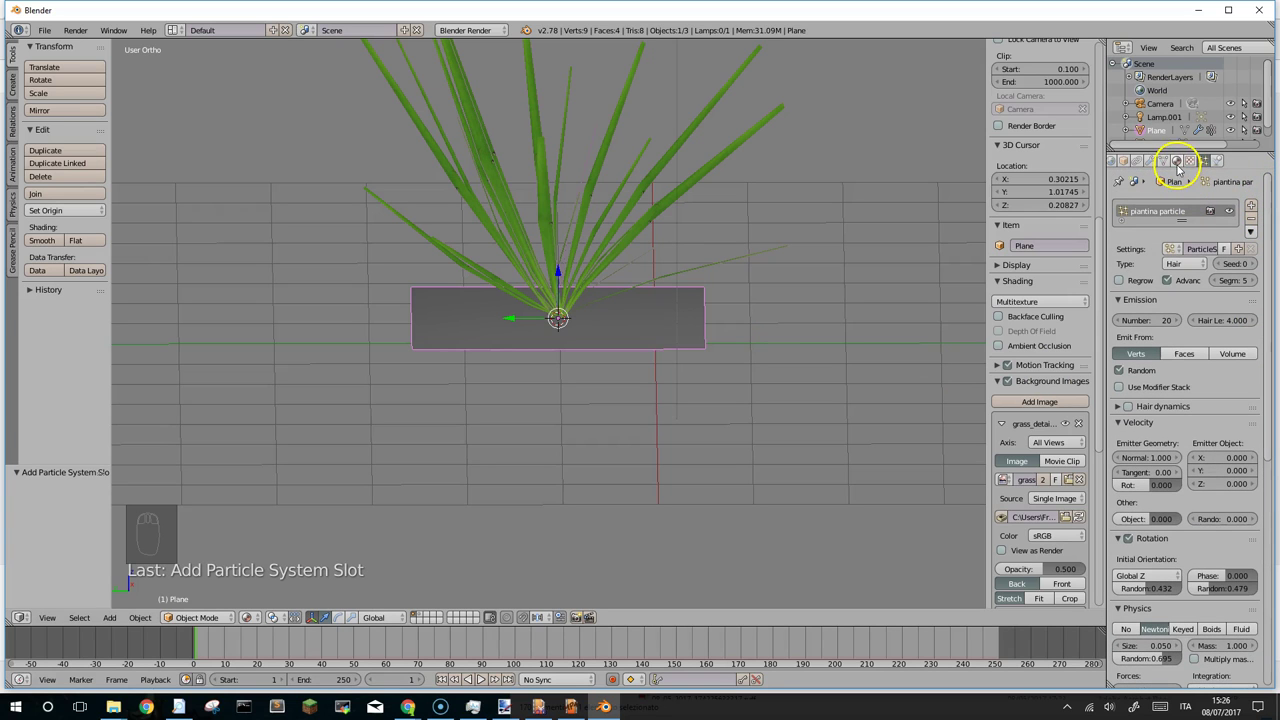
left_click(1156, 164)
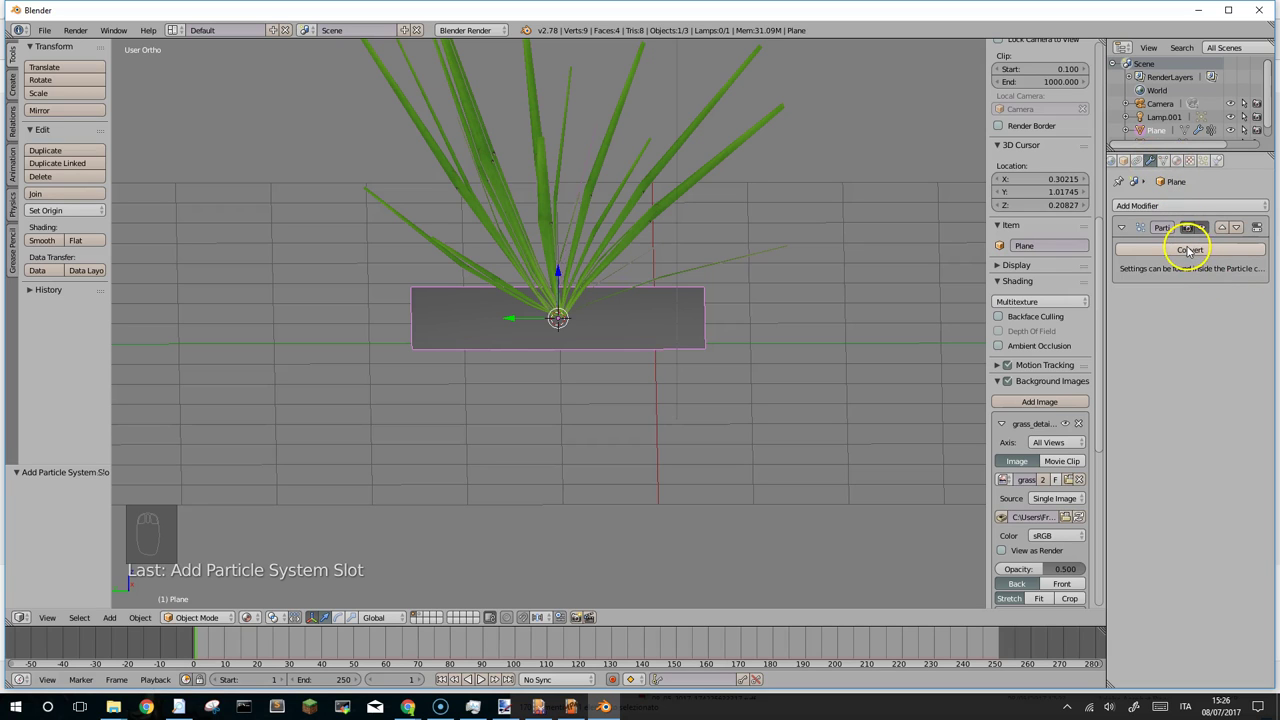
left_click(1191, 249)
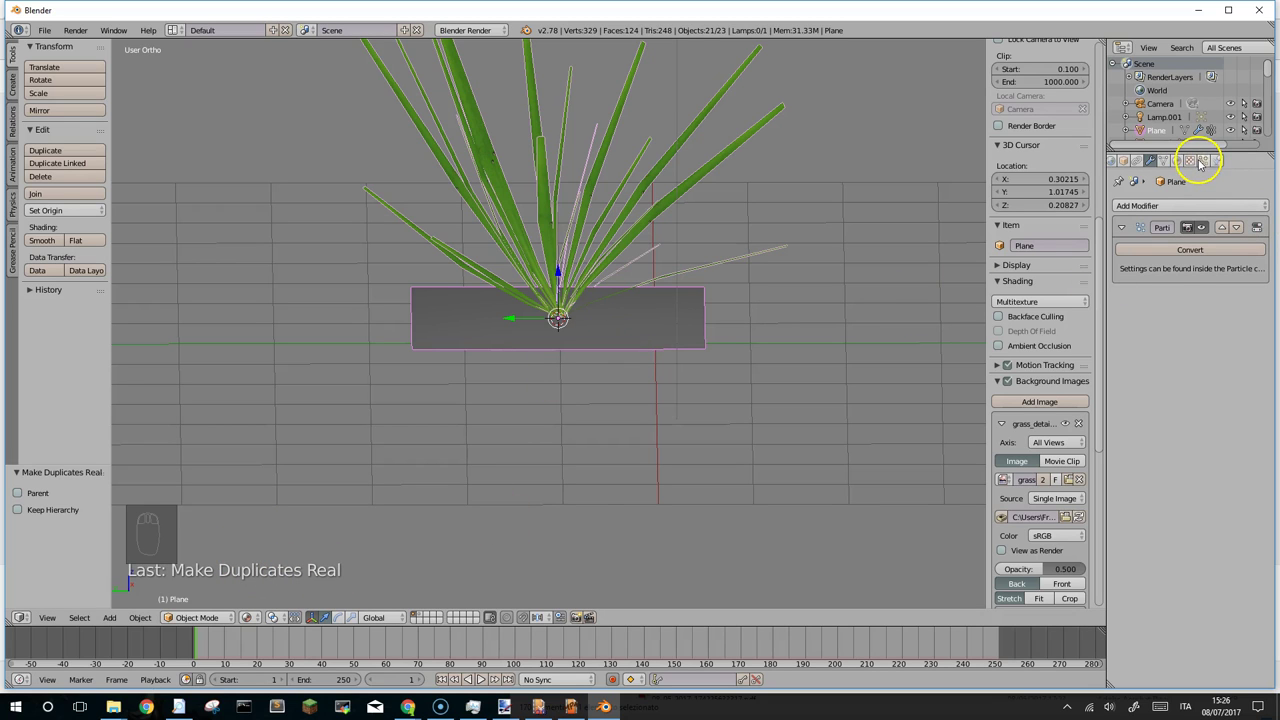
Return to the particle settings and orbit out to see the clump and whole grid.
left_click(1205, 161)
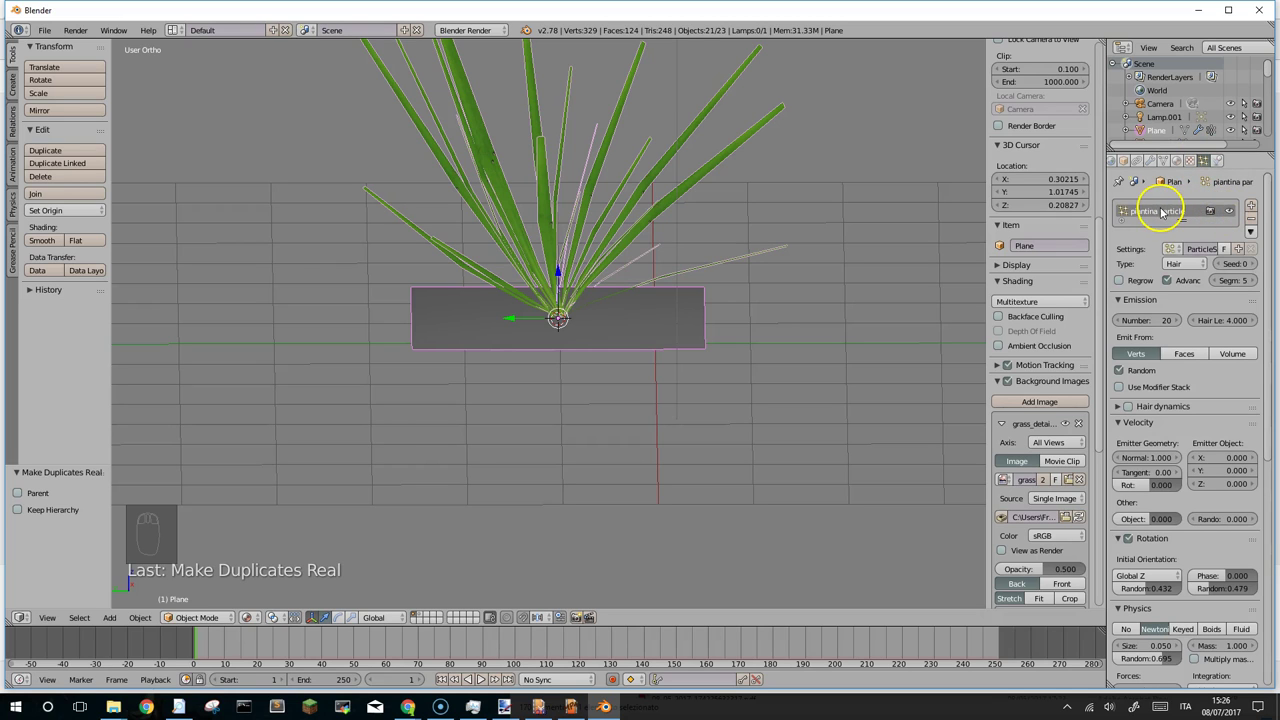
left_click(1231, 212)
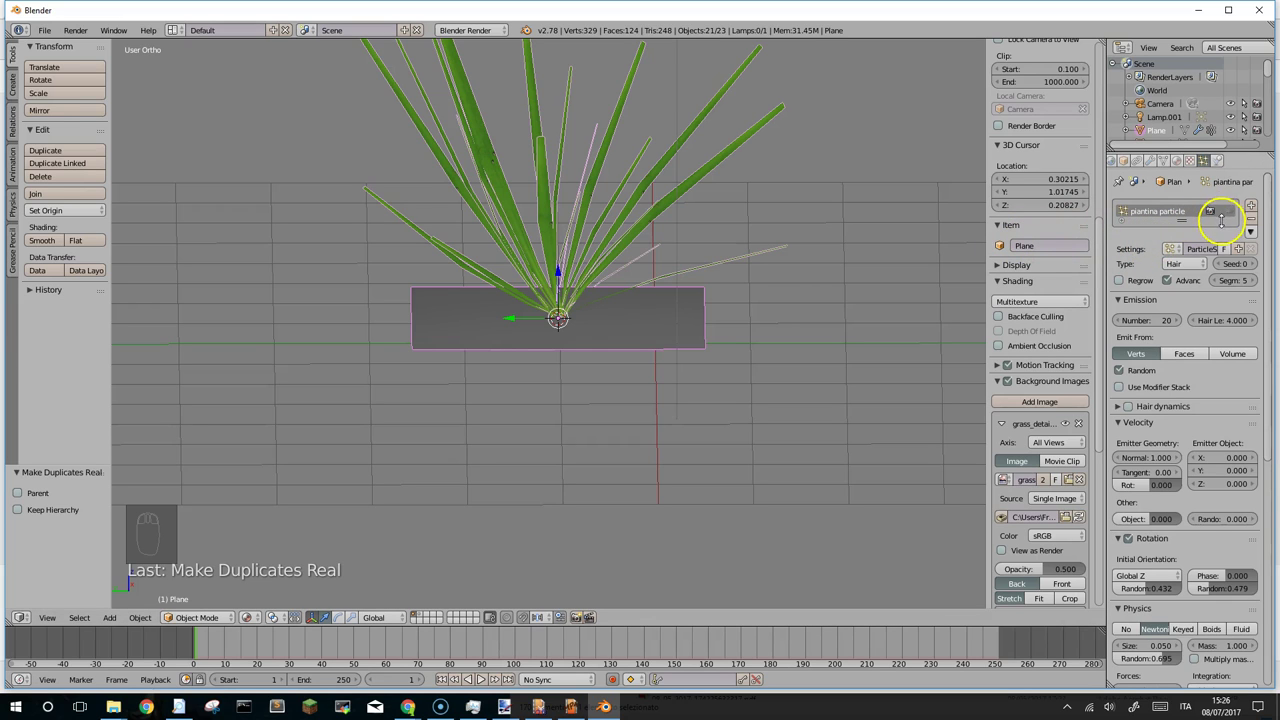
left_click(1216, 214)
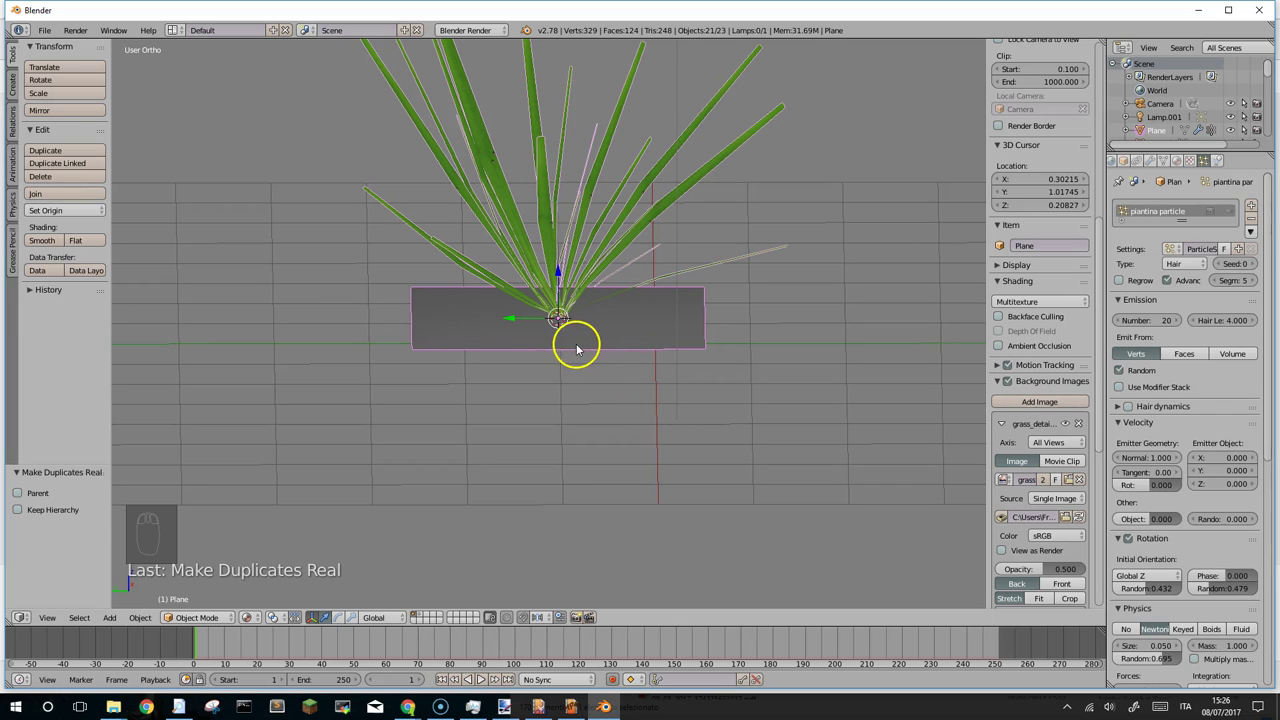
left_click_drag(613, 323, 492, 232)
left_click_drag(492, 232, 560, 281)
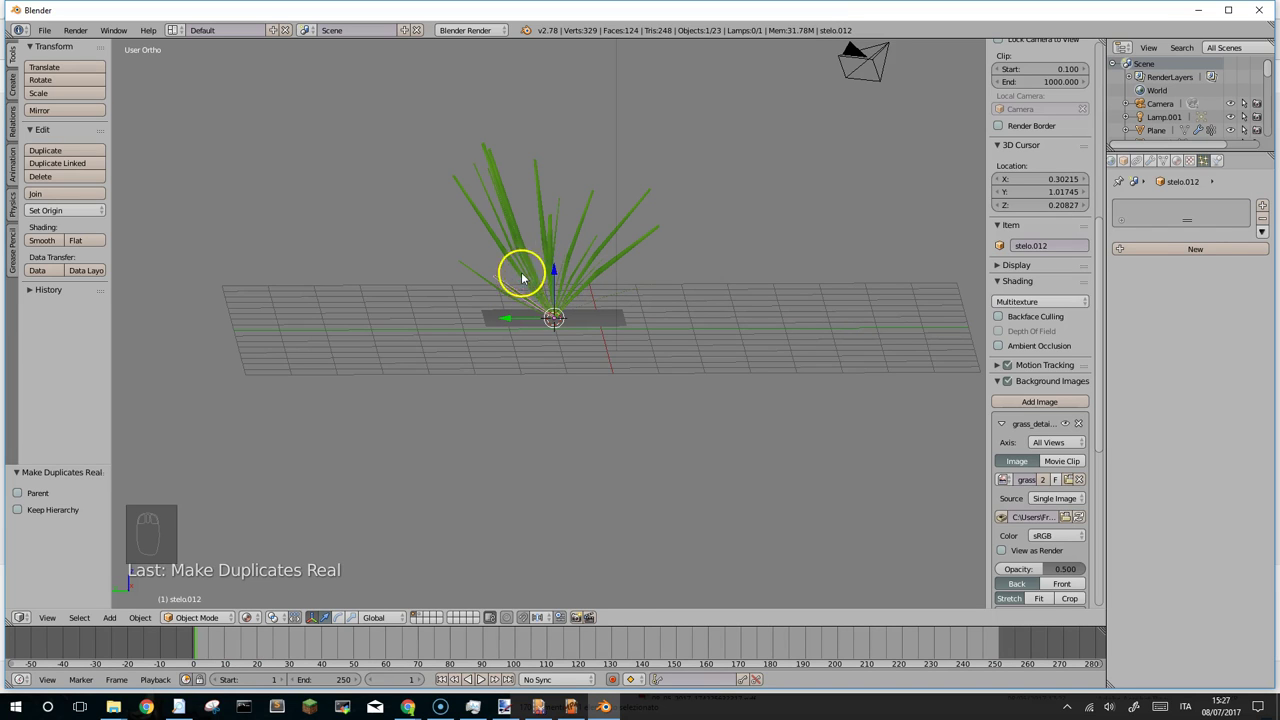
Shift the emitter plane aside along Y so the grass clump stands alone at the centre.
right_click(590, 319)
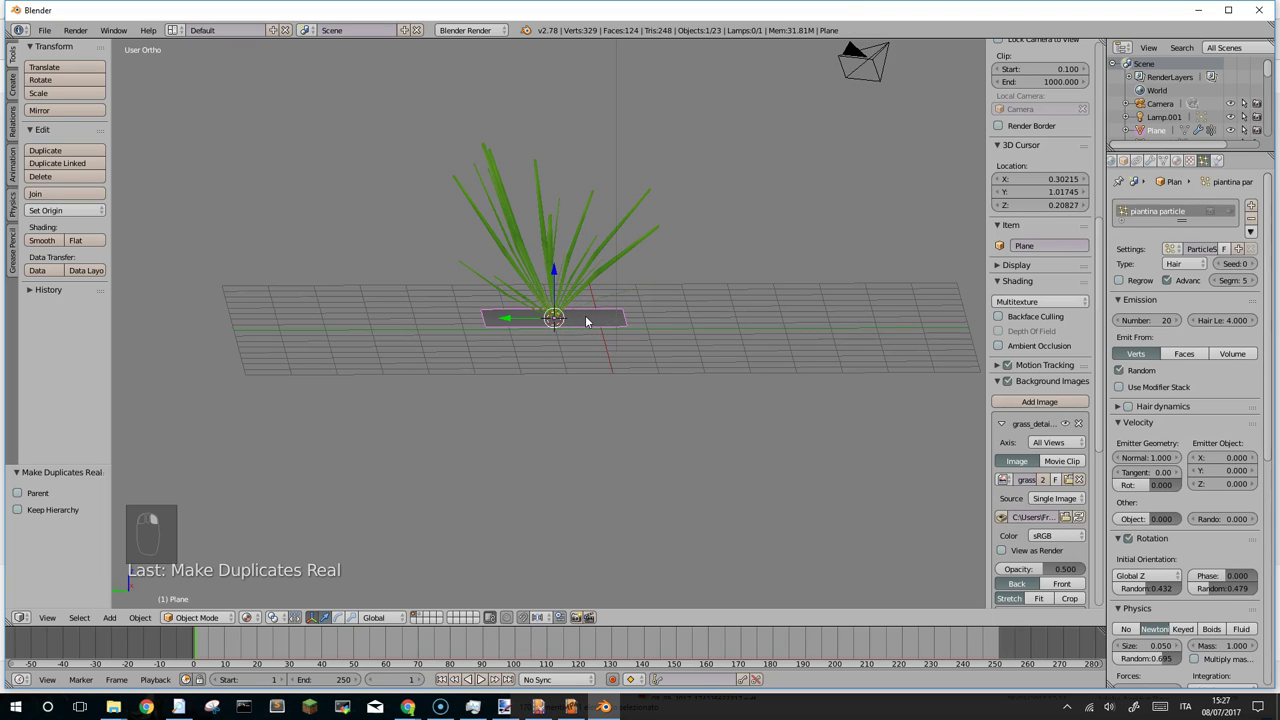
key("x")
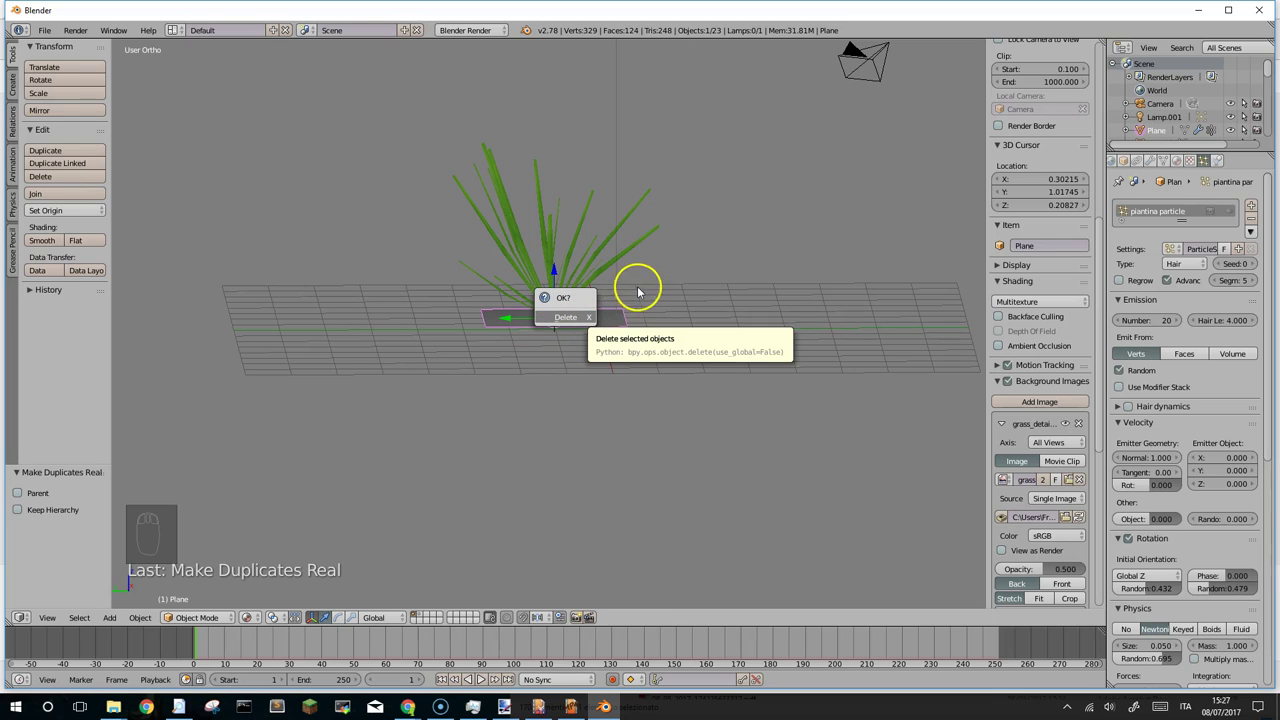
left_click(516, 319)
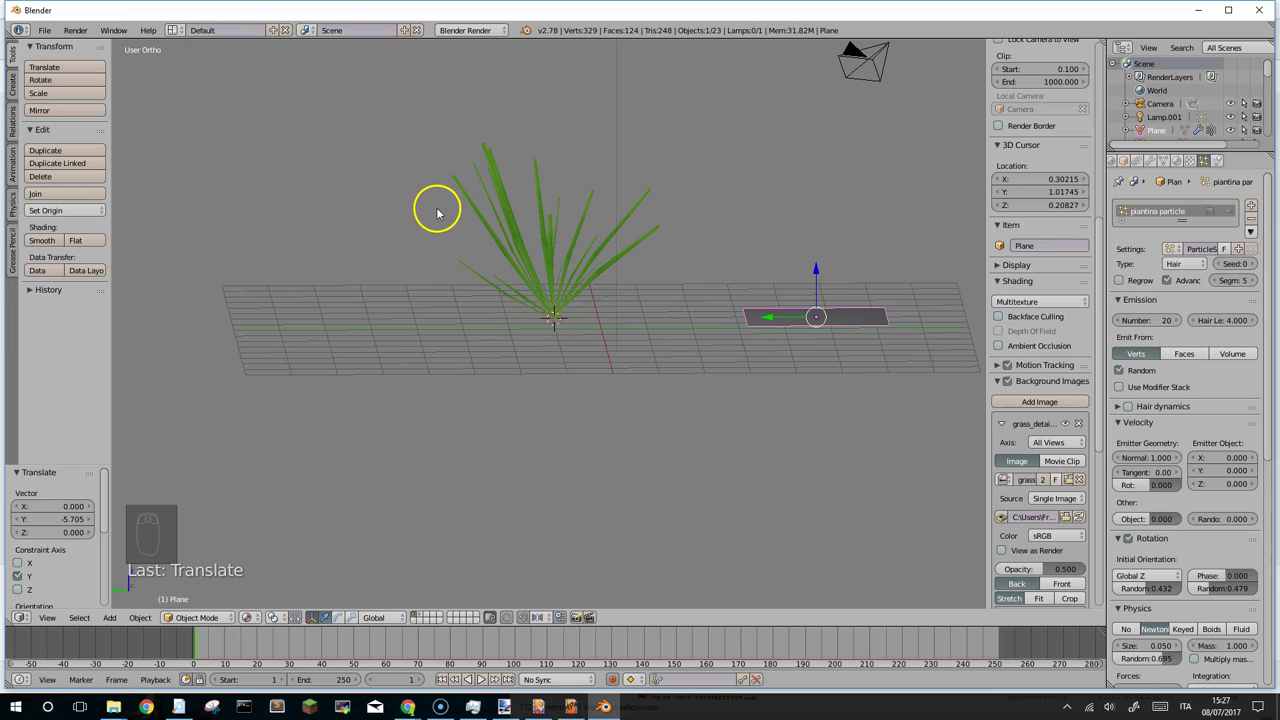
Select every grass blade object and attempt a first join with Ctrl+J.
key("a")
key("b")
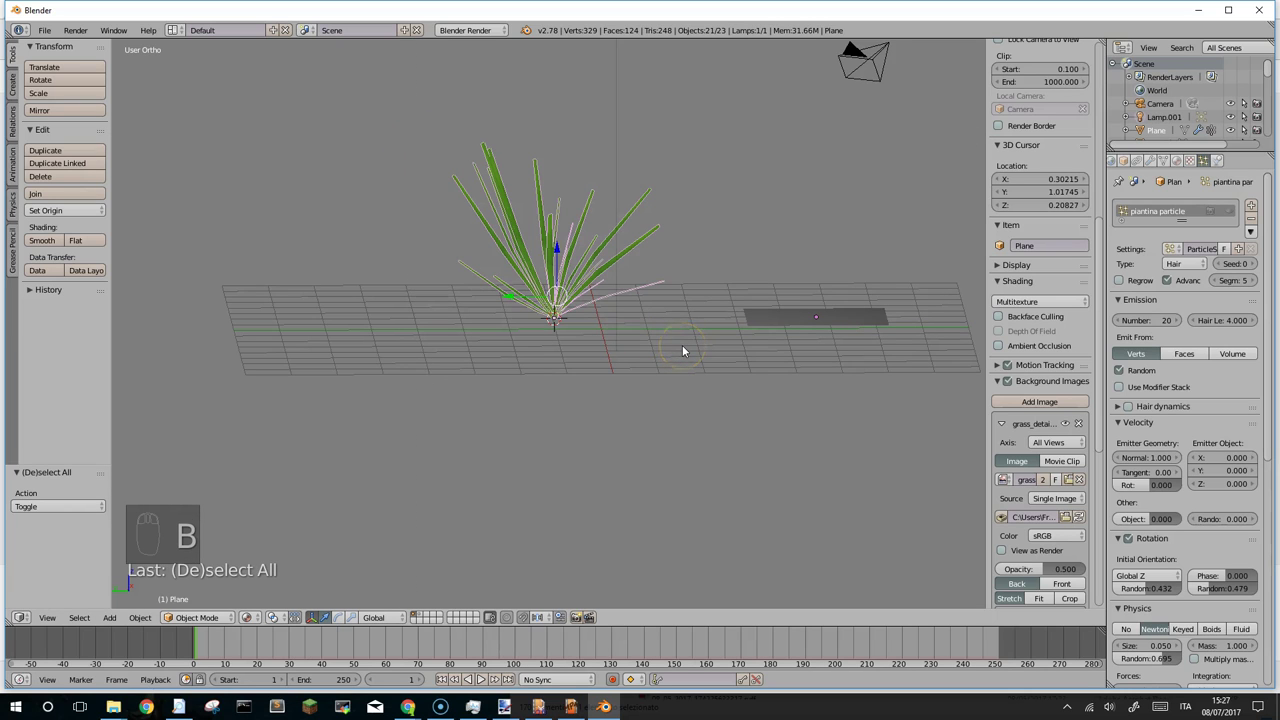
key("ctrl+j")
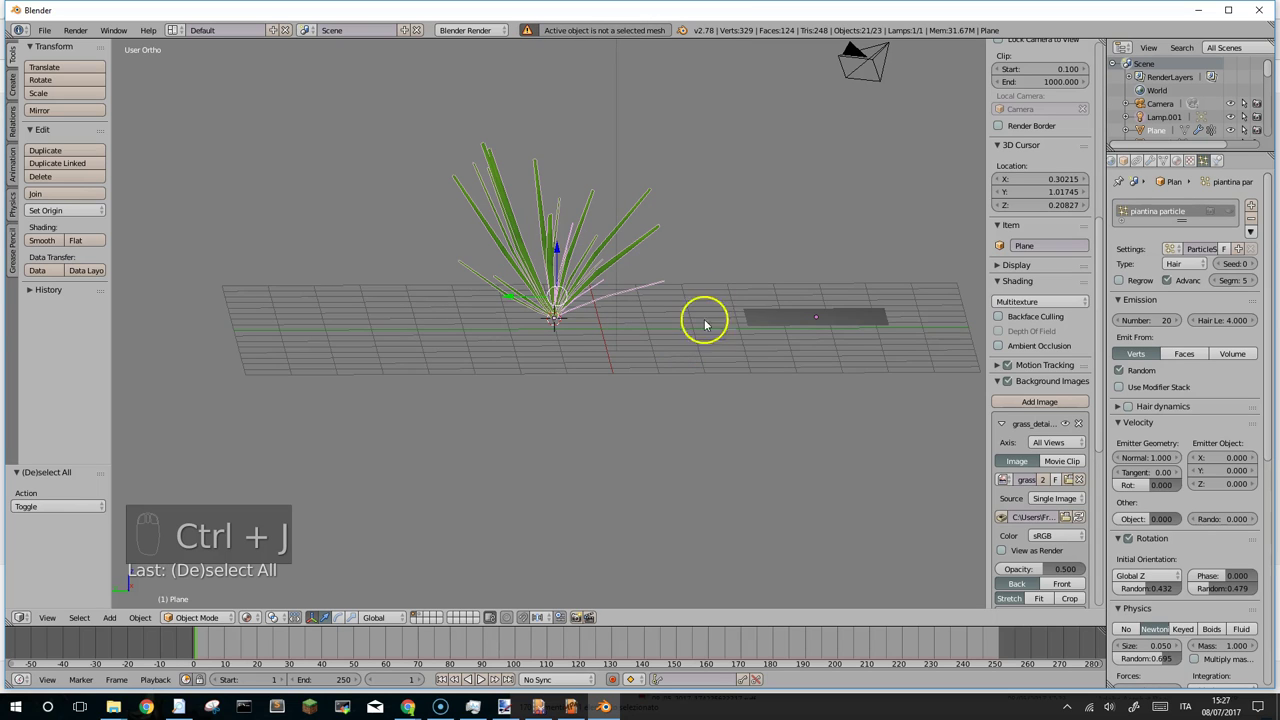
left_click_drag(702, 272, 588, 320)
Reselect all the grass blades and pick the extra Lamp.001 in the Outliner.
key("ctrl+z")
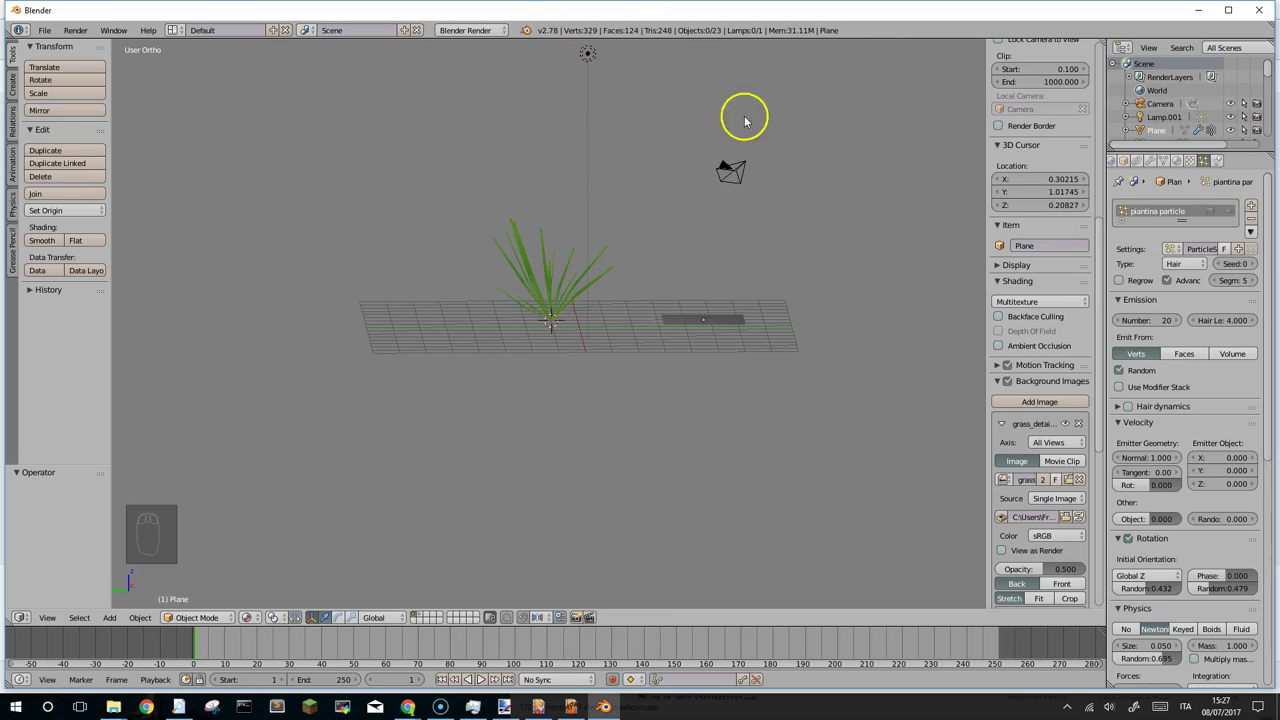
key("b")
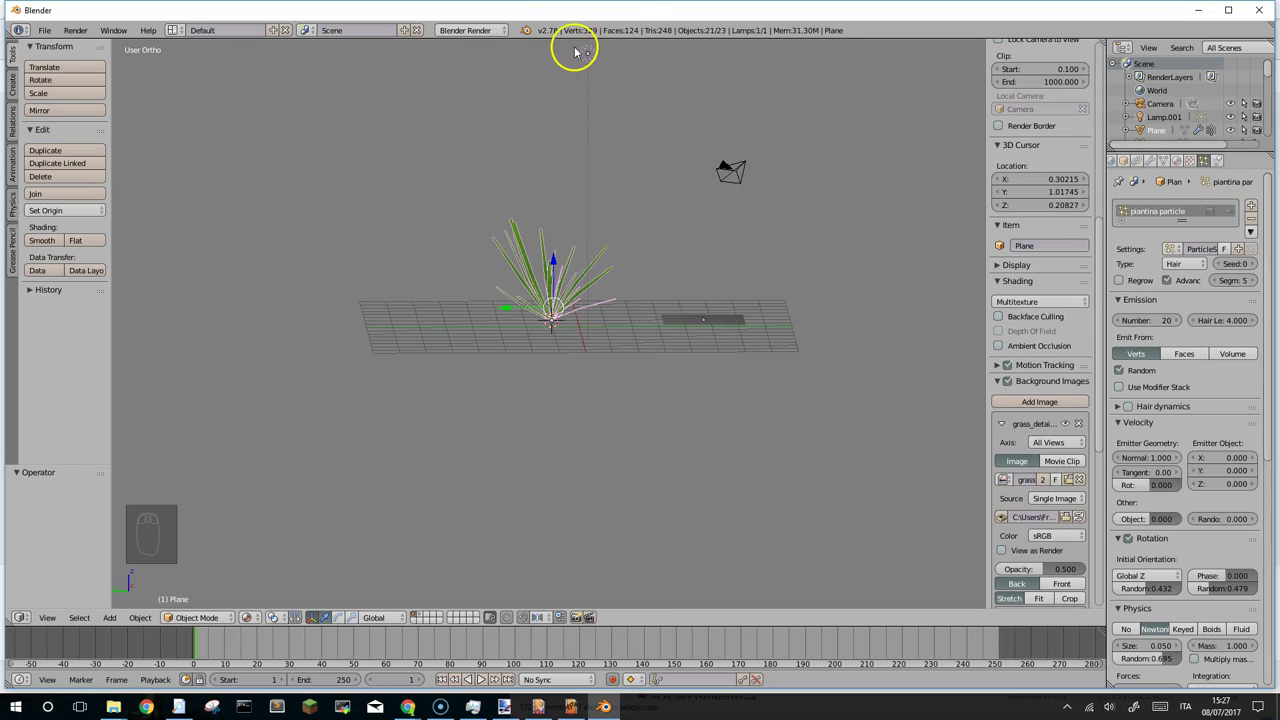
right_click(590, 56)
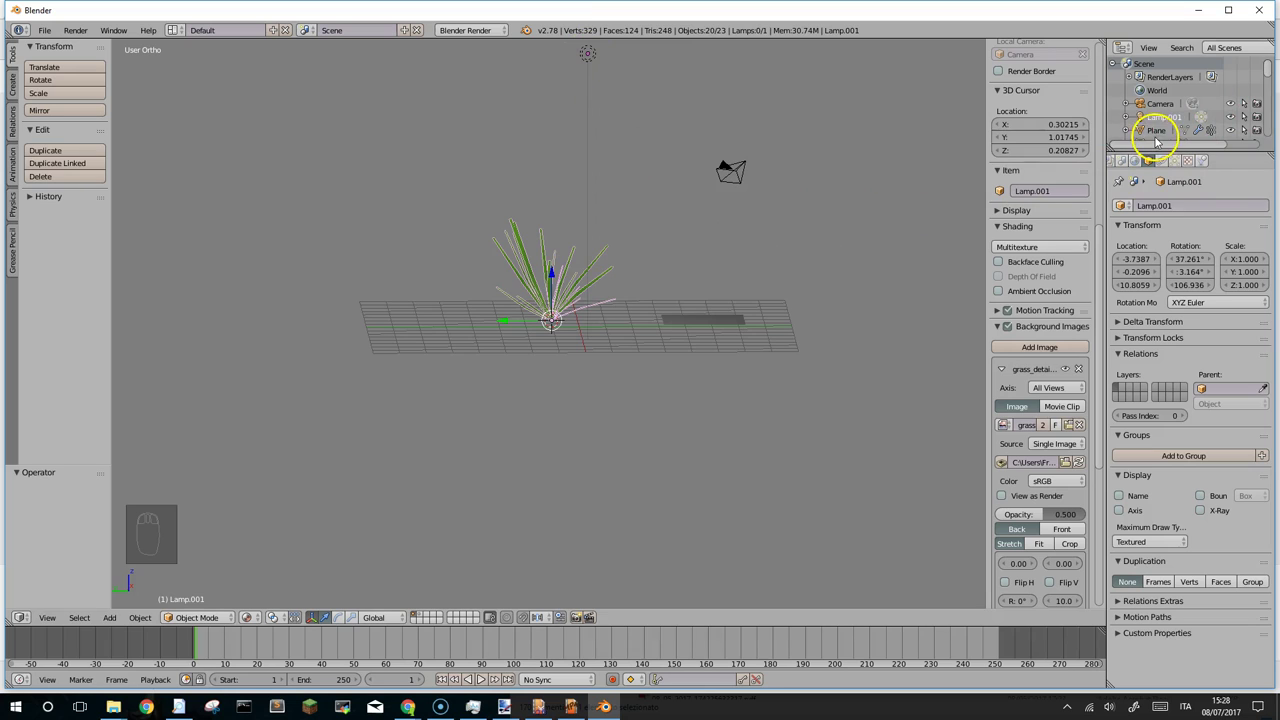
Delete the extra Lamp.001 from the scene via the Outliner.
left_click_drag(560, 248, 568, 154)
right_click(576, 136)
key("x")
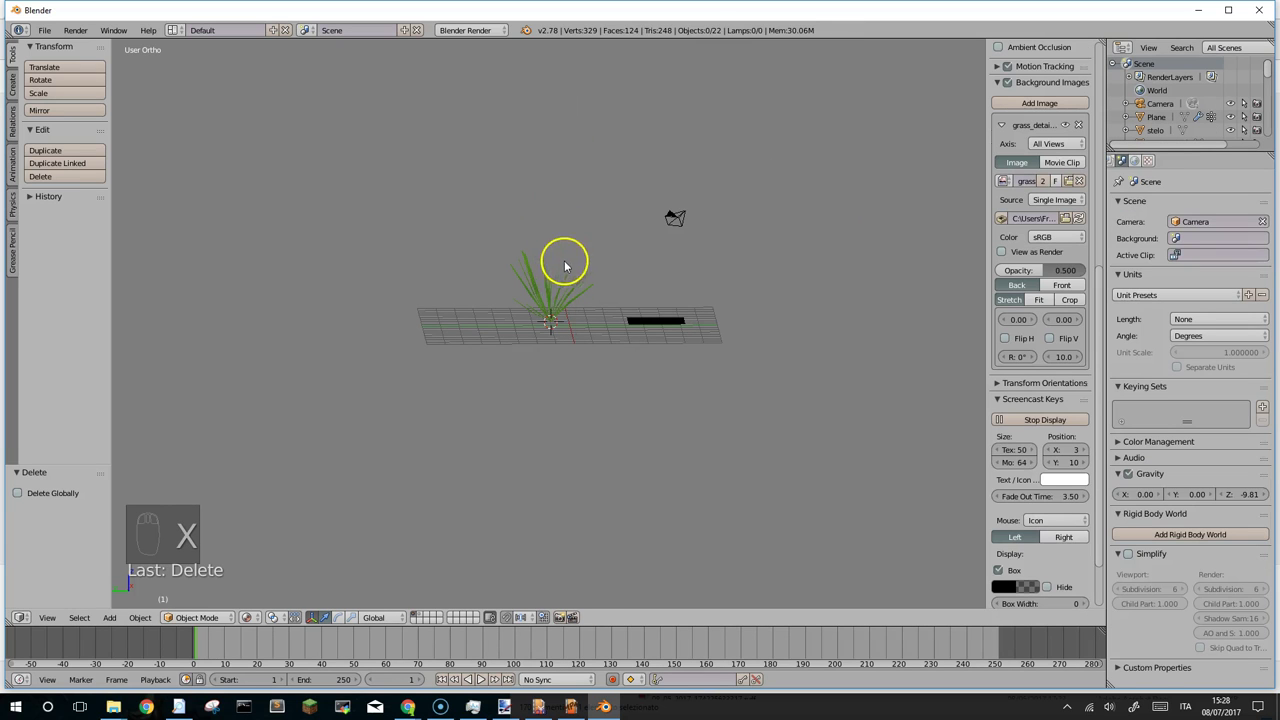
Select all the grass blade objects again and attempt to join them.
left_click_drag(568, 280, 670, 349)
key("b")
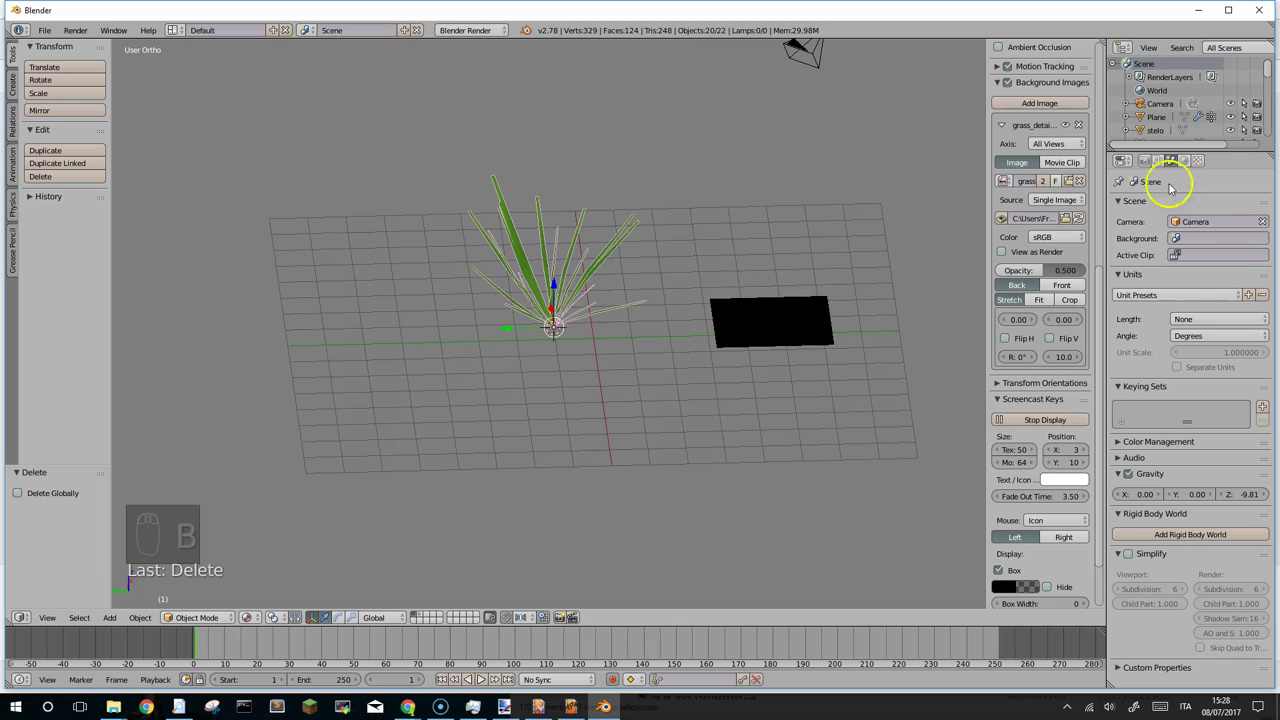
left_click_drag(1221, 125, 546, 261)
key("ctrl+j")
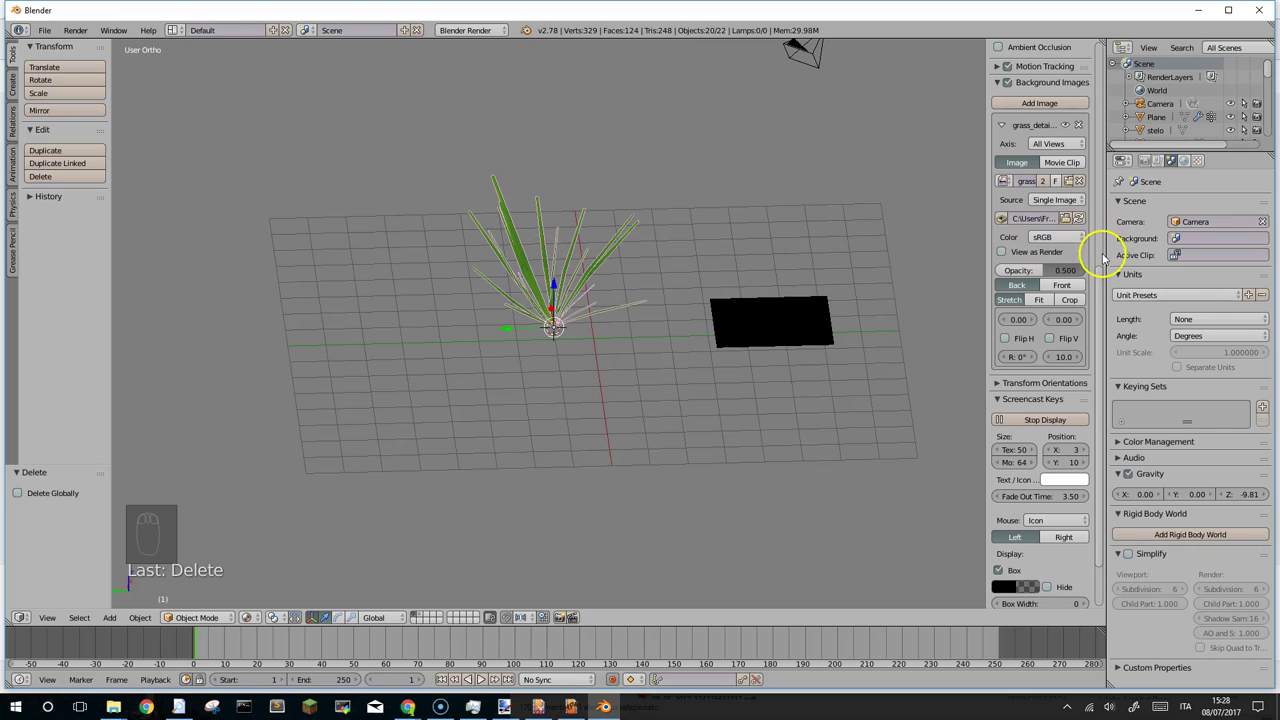
Make one blade active, select all twenty blades and join them into stelo.011.
left_click(1102, 281)
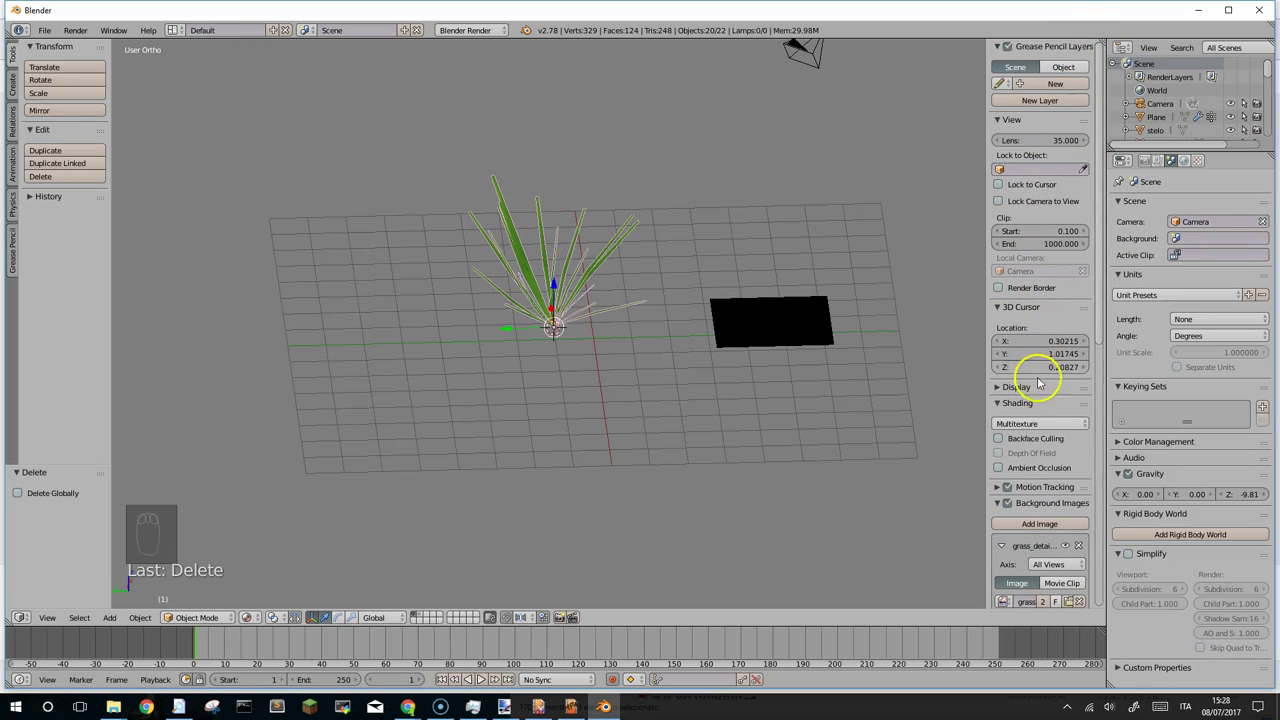
left_click_drag(1024, 430, 538, 295)
key("Tab")
left_click_drag(538, 295, 496, 235)
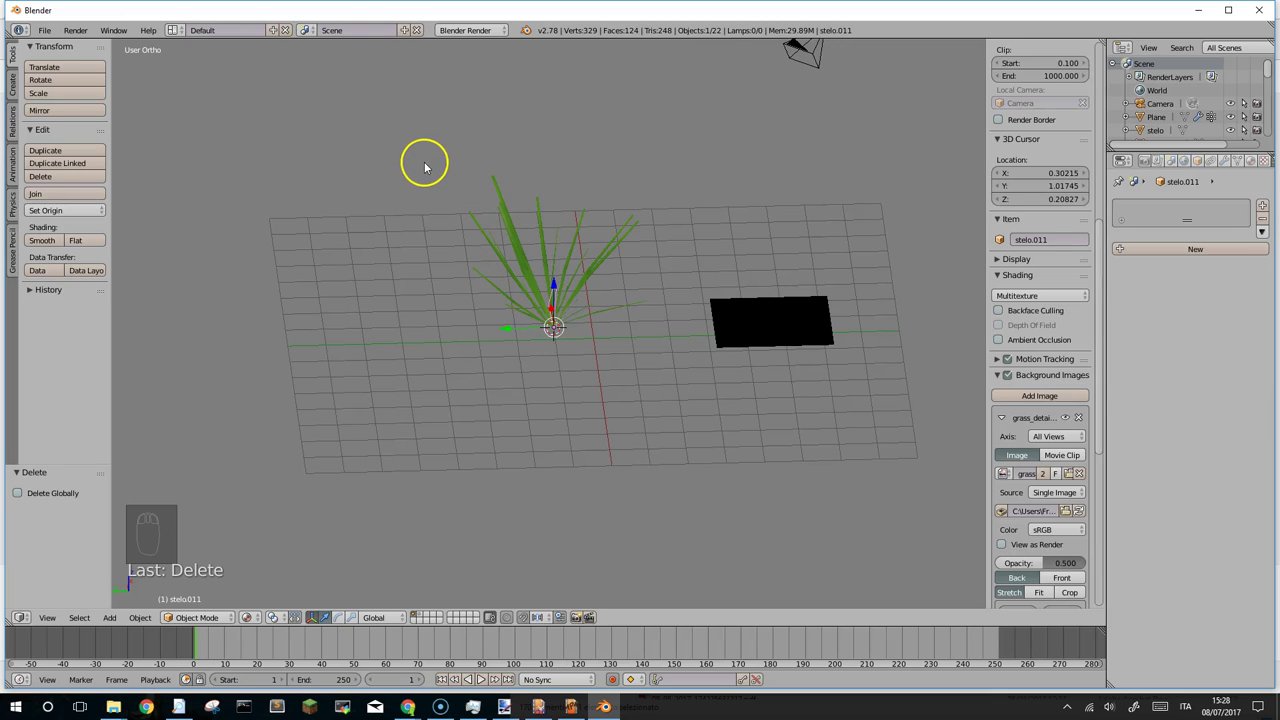
key("b")
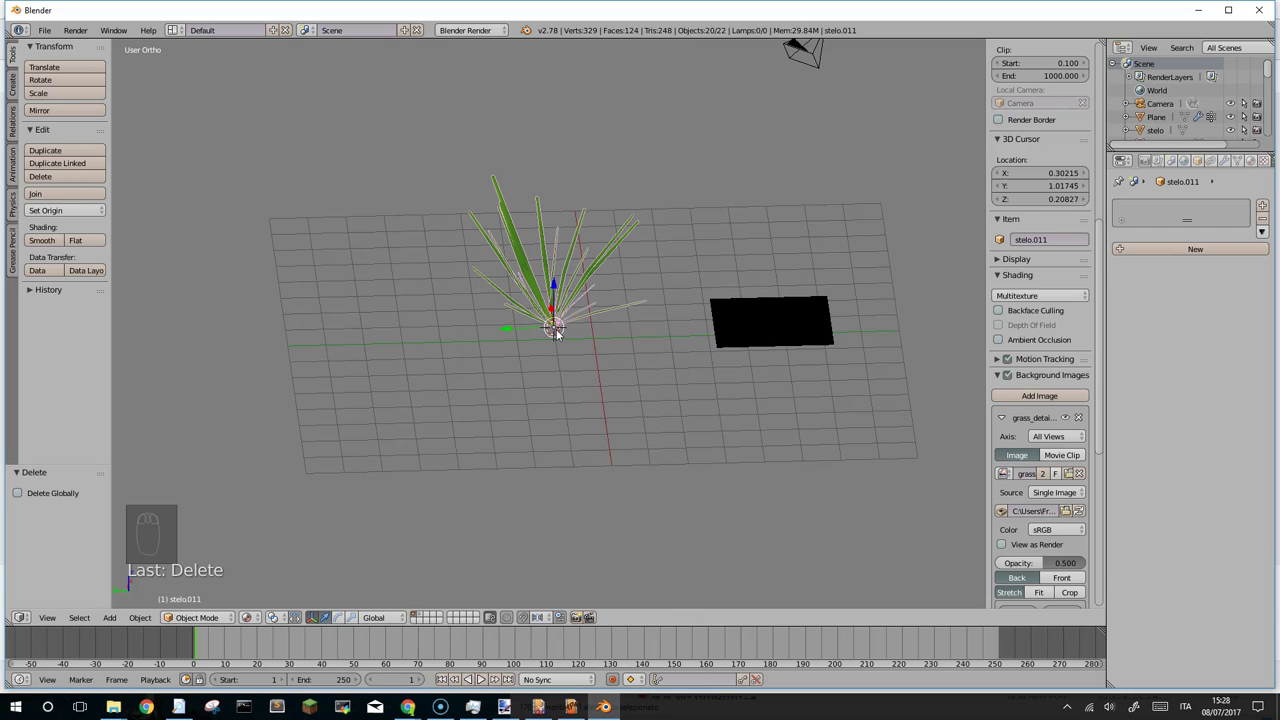
key("ctrl+j")
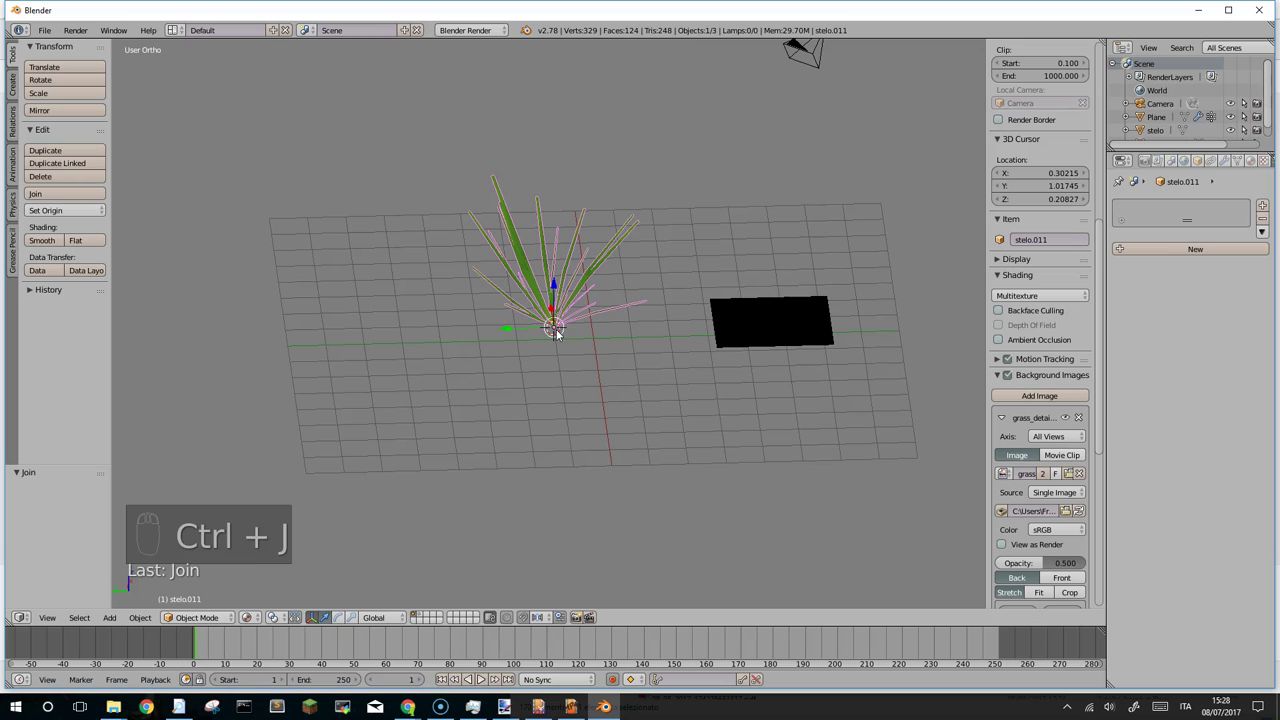
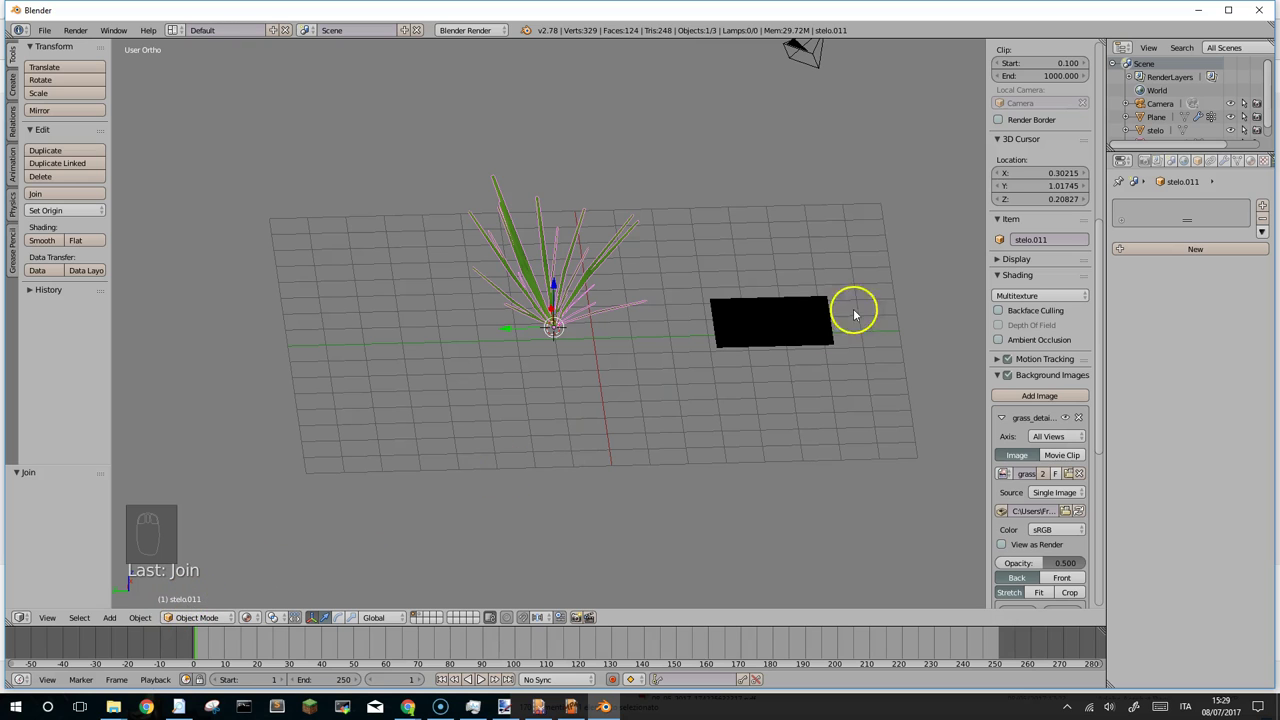
Rename the joined grass object to 'piantina mesh' in the Outliner.
left_click(1102, 326)
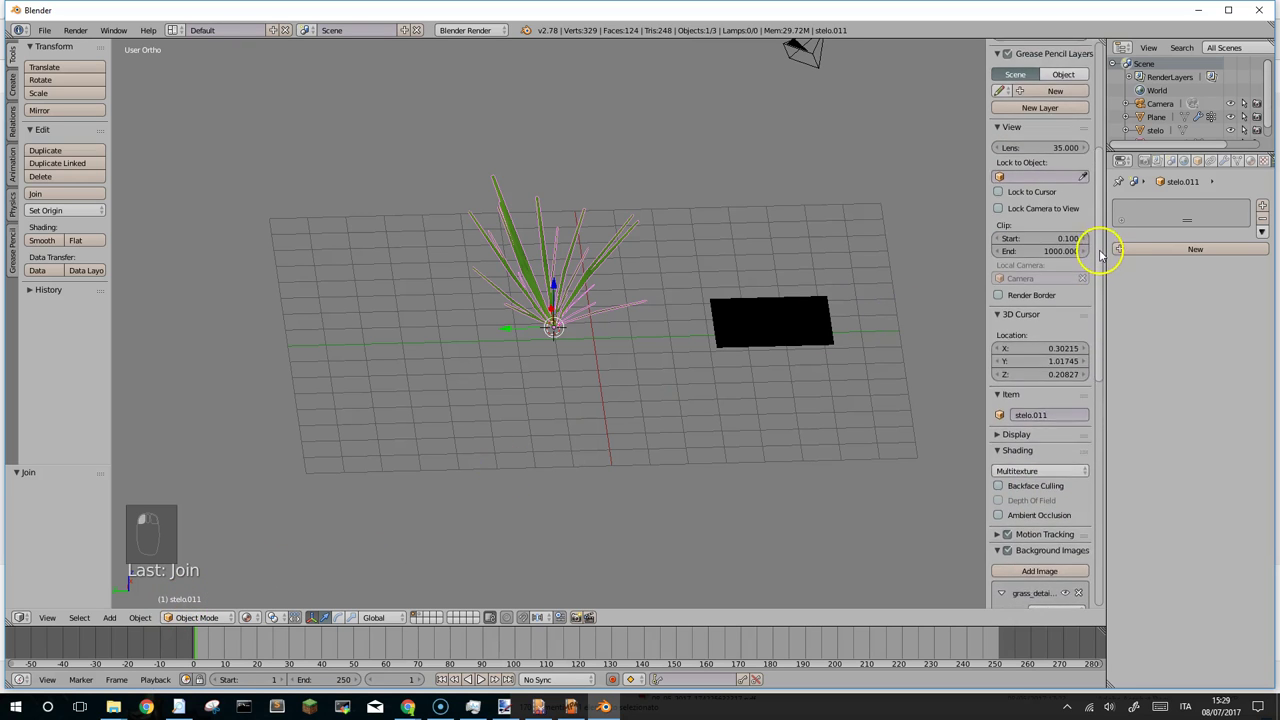
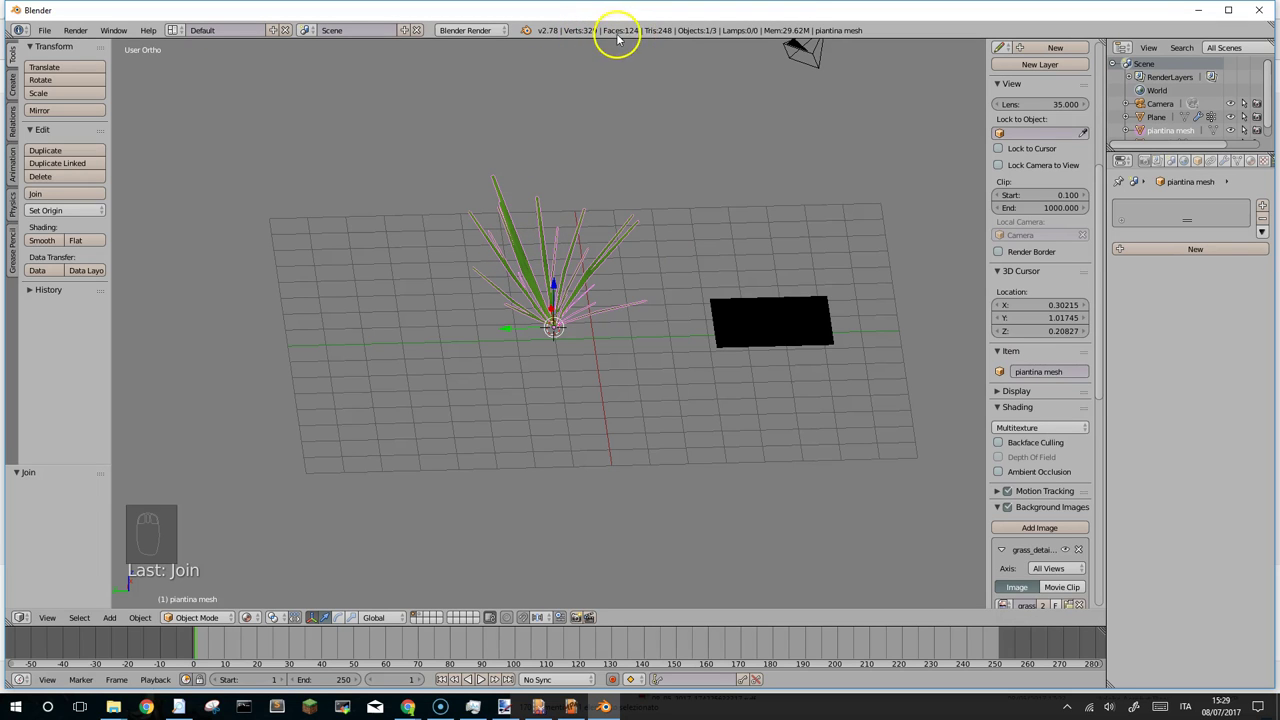
left_click_drag(578, 281, 576, 280)
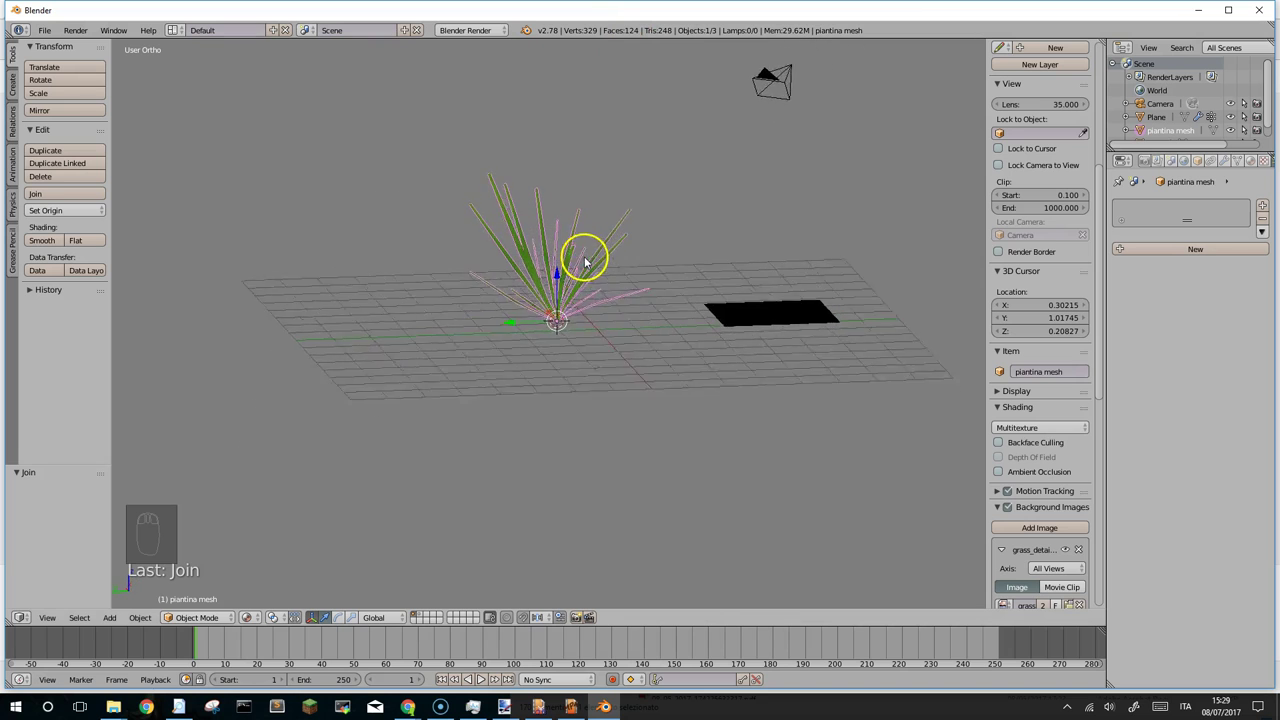